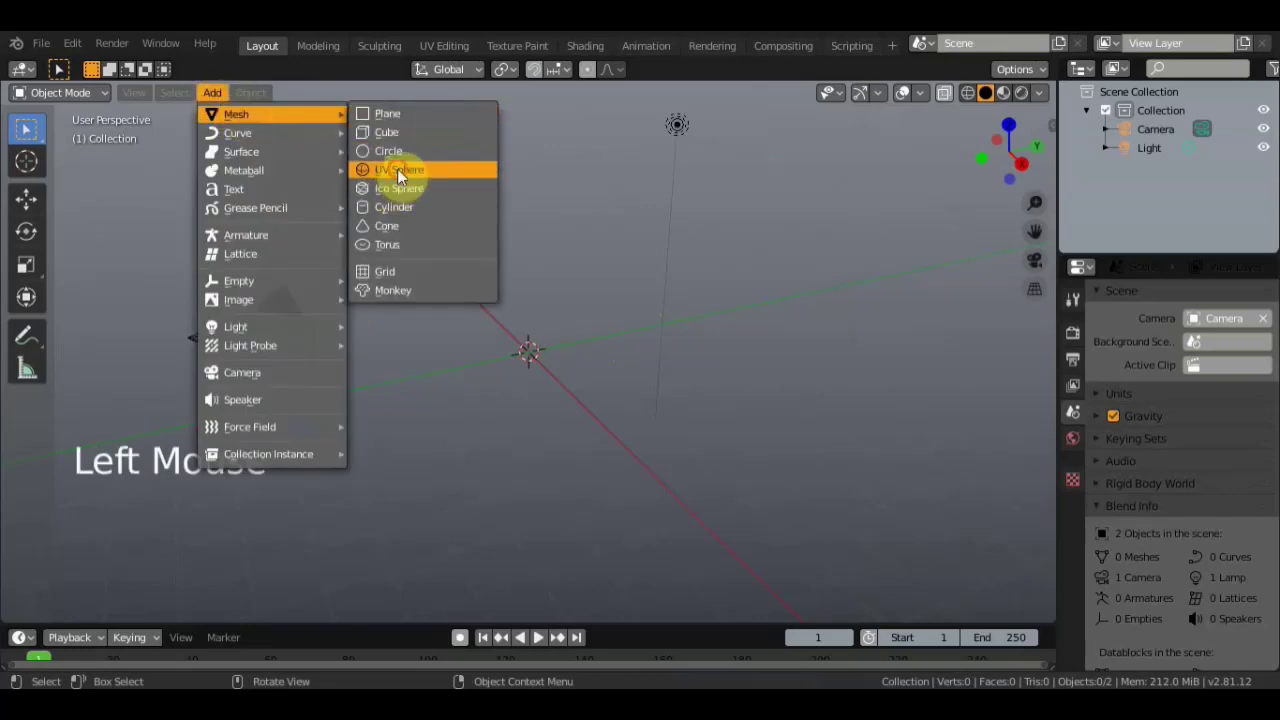
Add a Subdivision Surface modifier to the sphere, raise its level, and apply it permanently
scroll(up, 3)
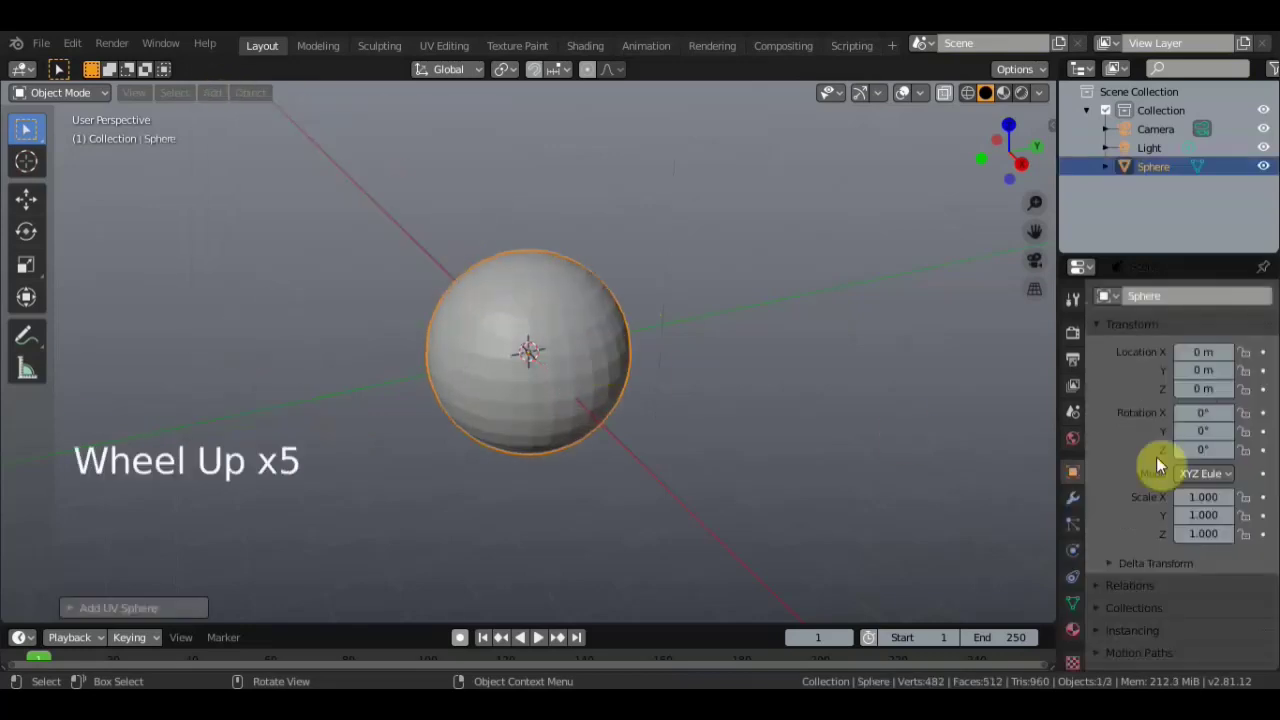
click(1075, 510)
click(1141, 302)
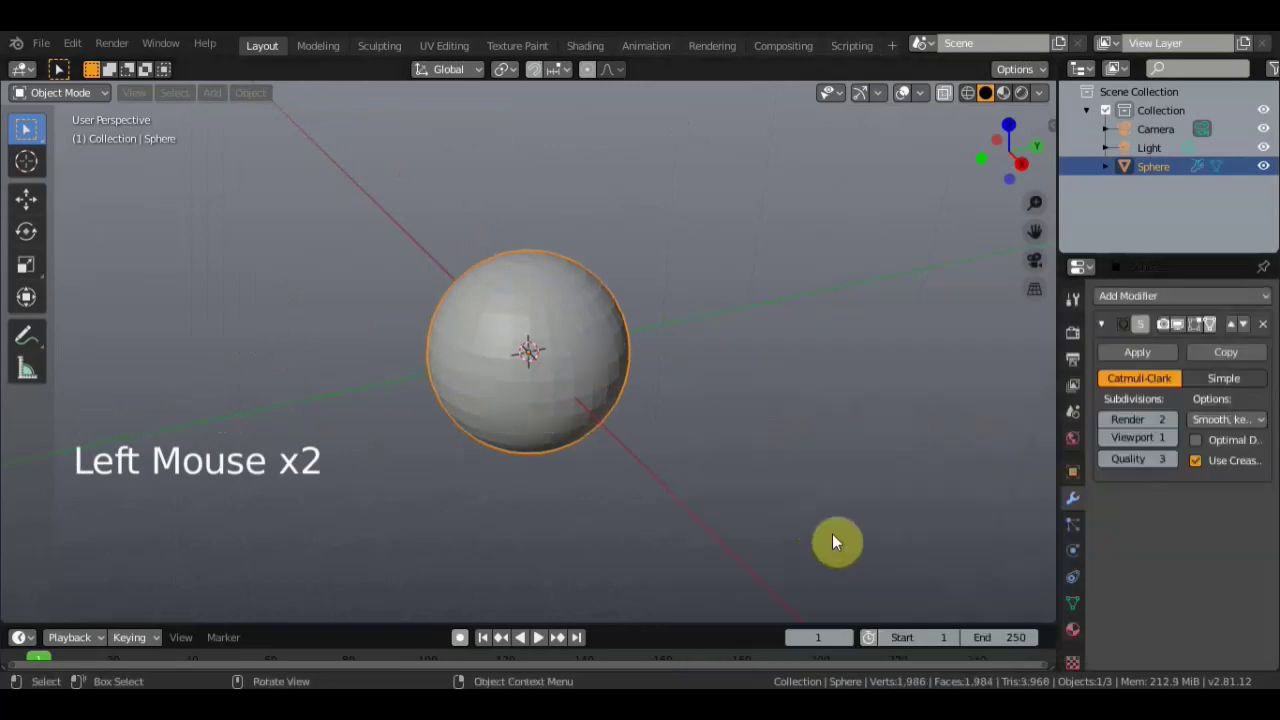
click(1172, 452)
click(1133, 359)
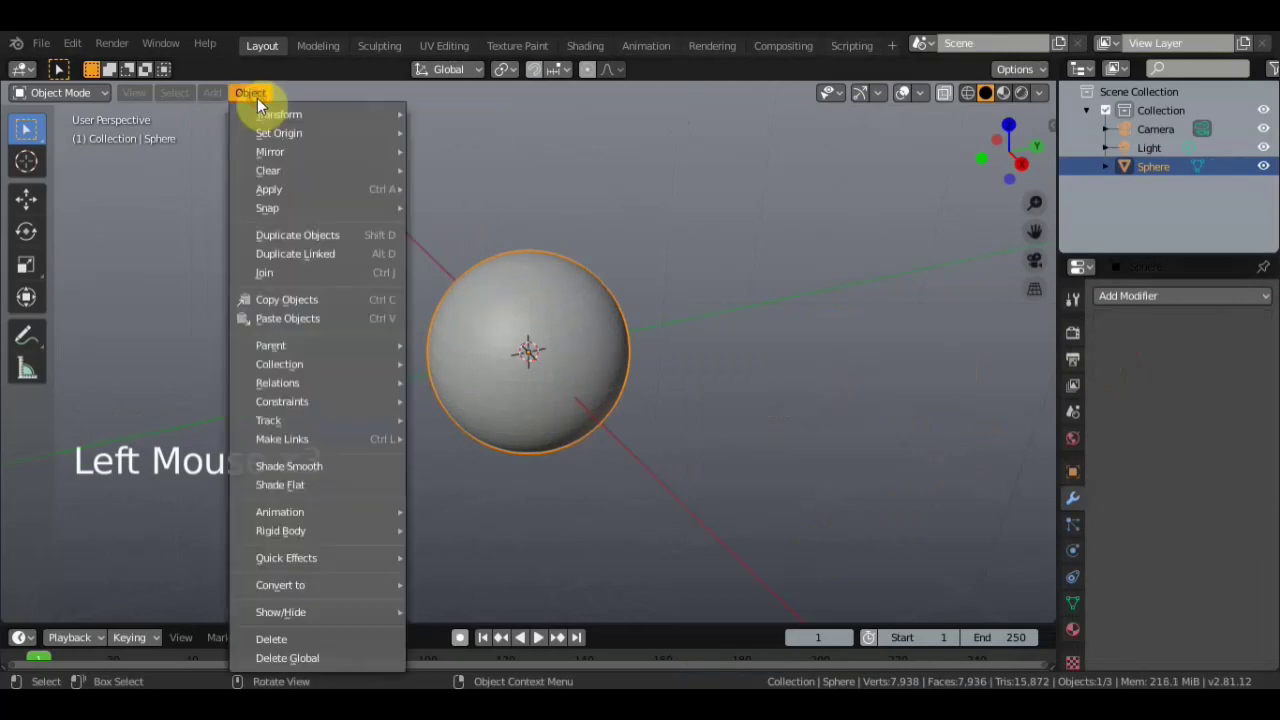
Shade the sphere smooth and bring up the Add menu for the next object
double_click(308, 475)
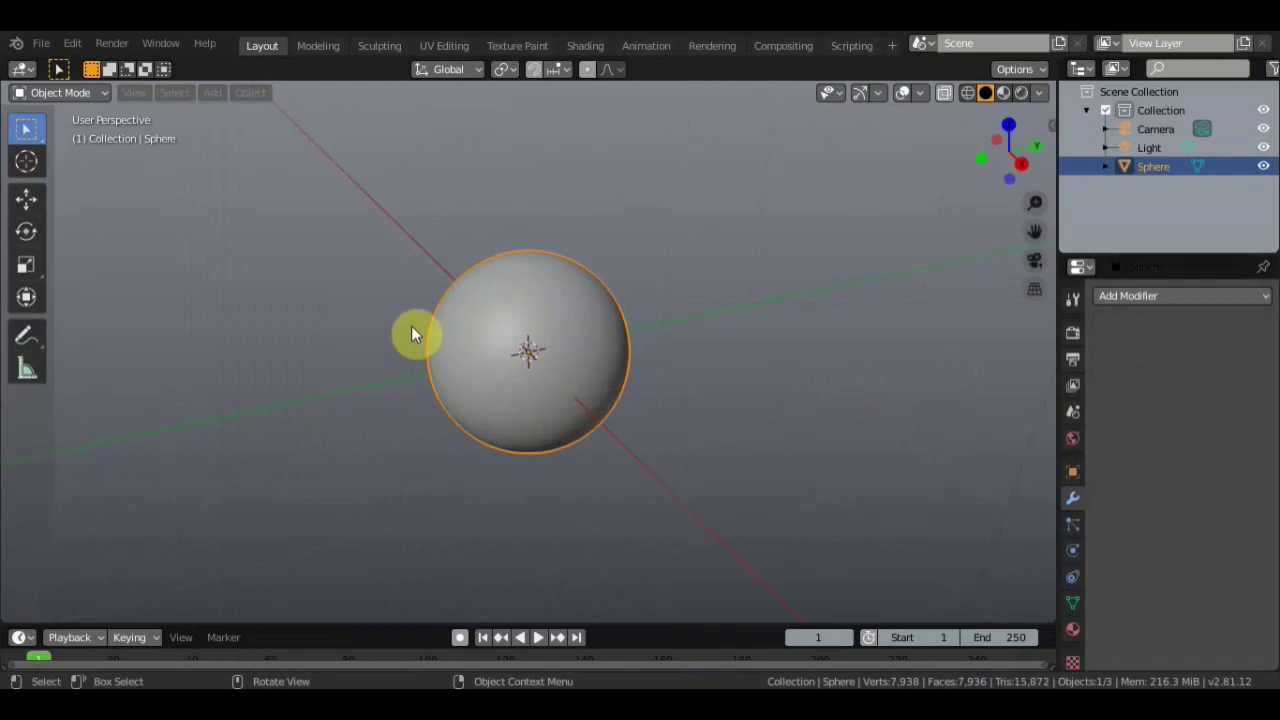
scroll(down, 3)
scroll(down, 3)
scroll(up, 3)
click(208, 100)
Add a plane and tilt it with a rotation from the right-side view
scroll(up, 3)
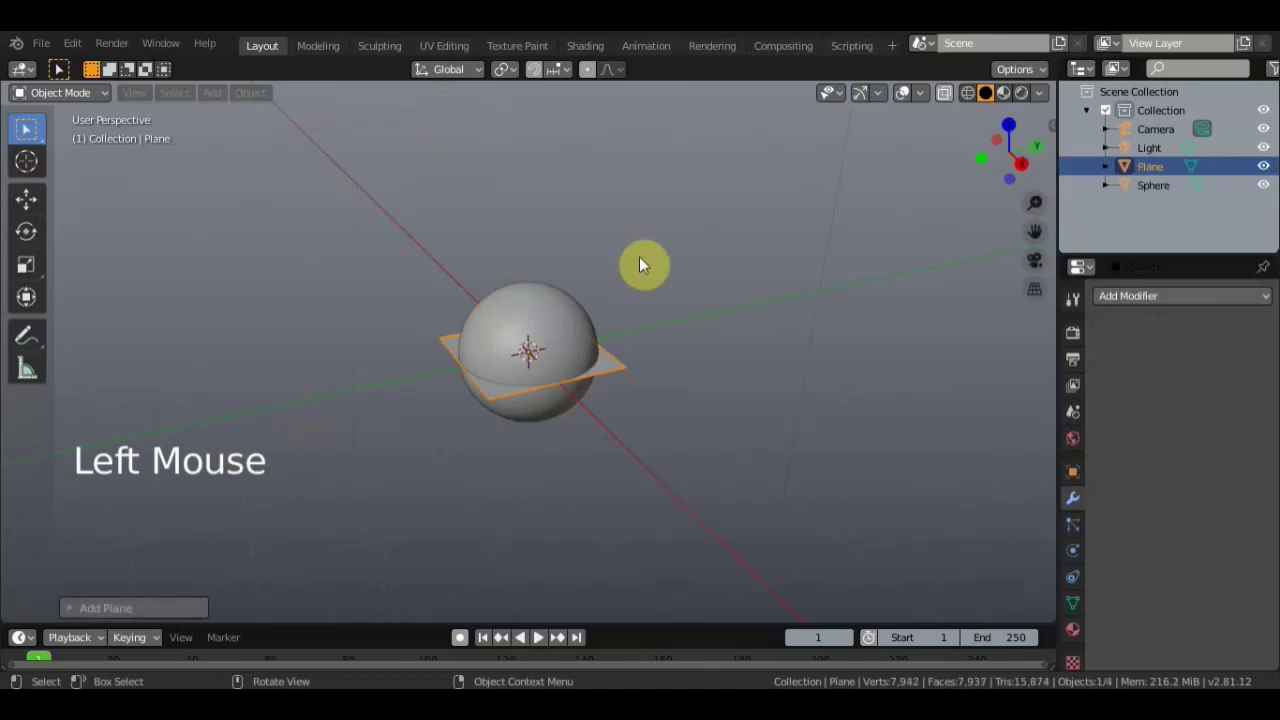
middle_click(628, 265)
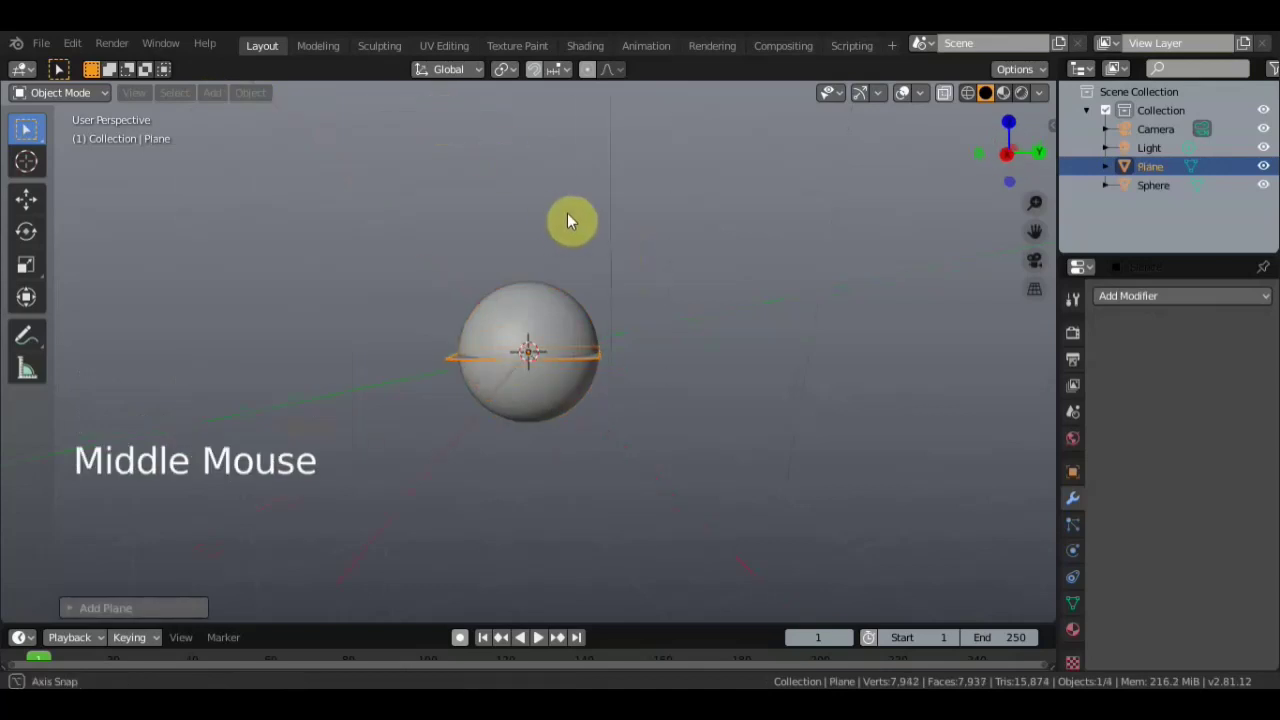
click(222, 254)
click(21, 93)
key(KP_3)
key(r)
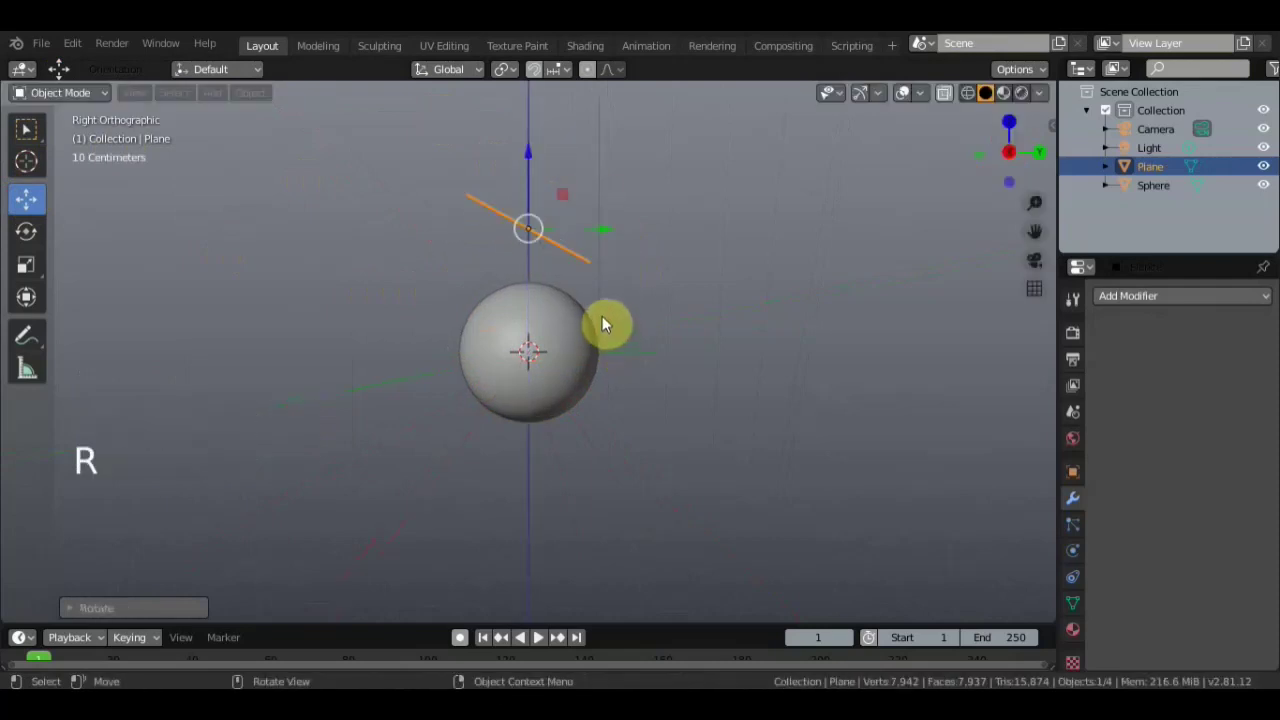
Lift the plane along Z so it hovers above the sphere, then select the camera
click(536, 149)
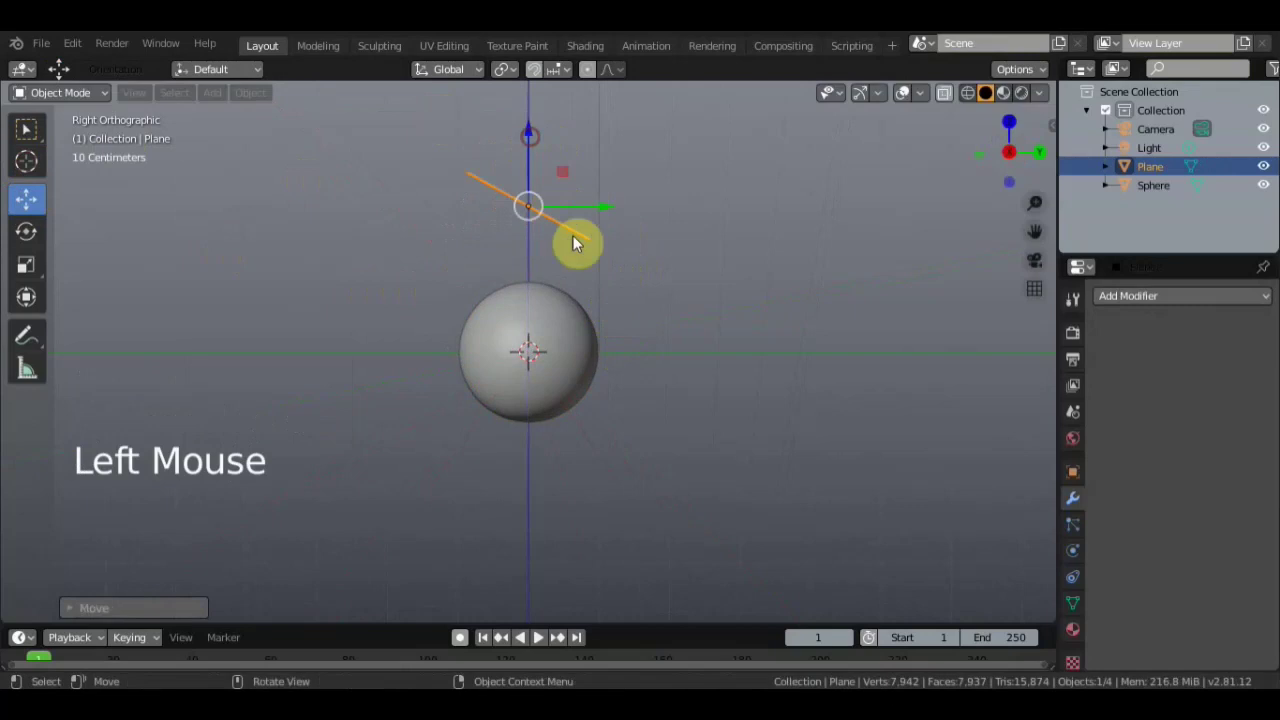
middle_click(692, 324)
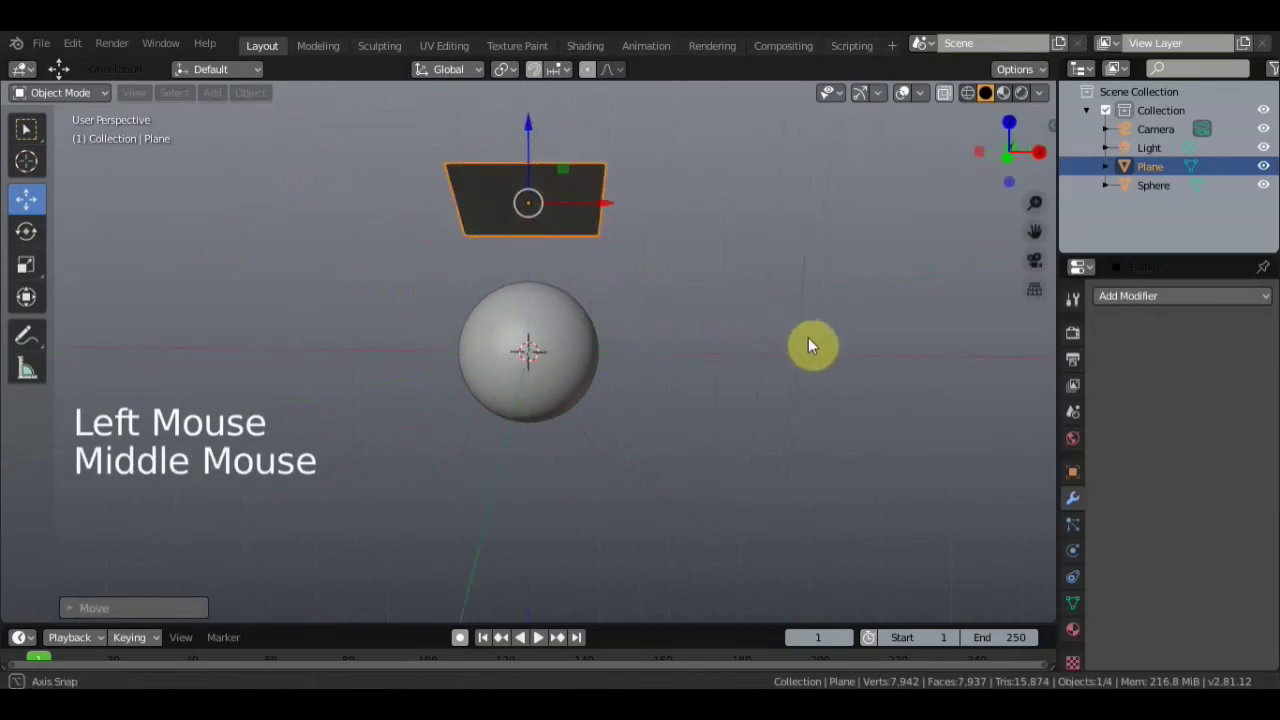
scroll(down, 3)
middle_click(668, 357)
click(709, 310)
Set the camera's location to 0,0,0 and rotation 90°,0°,0°, move it back along Y, and look through it
key(n)
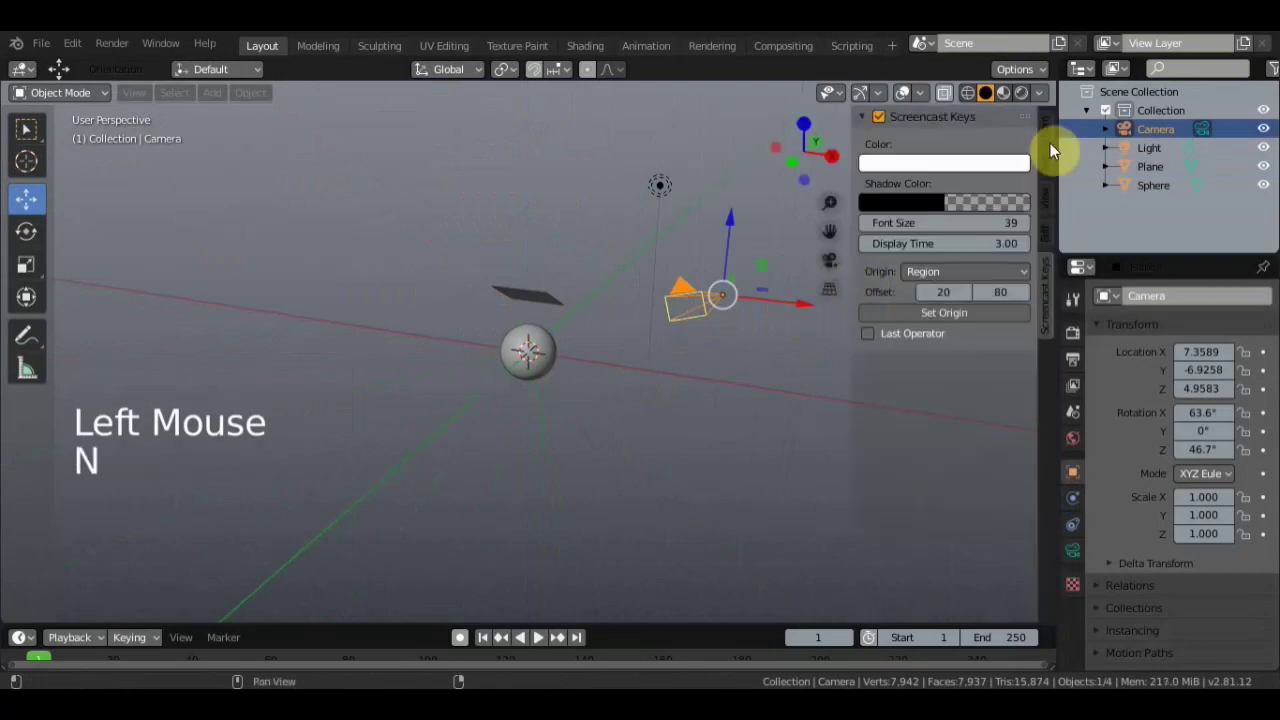
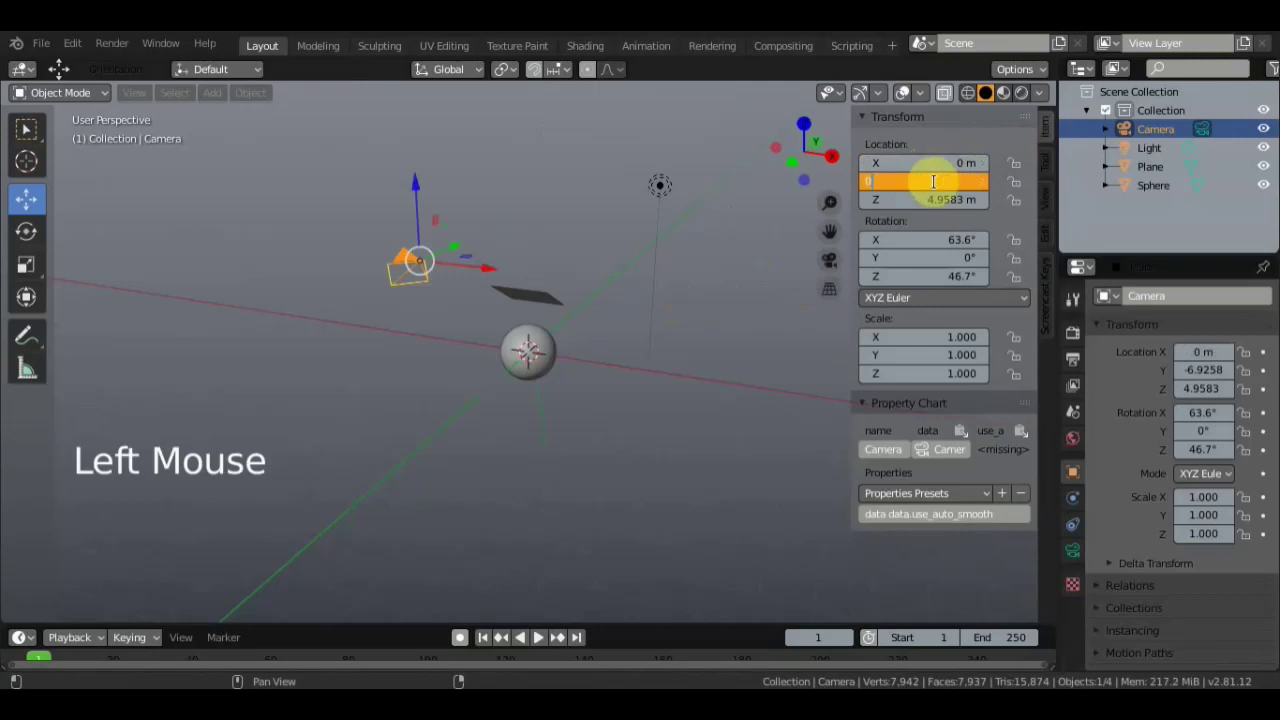
click(957, 204)
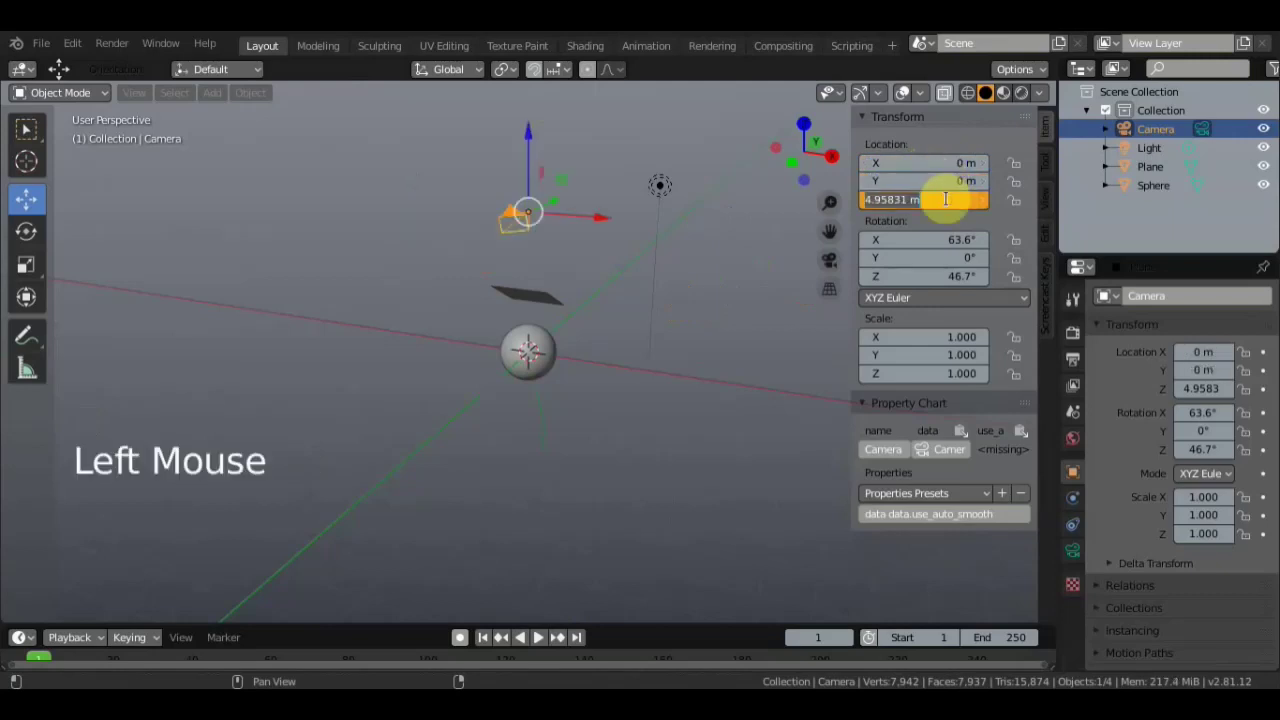
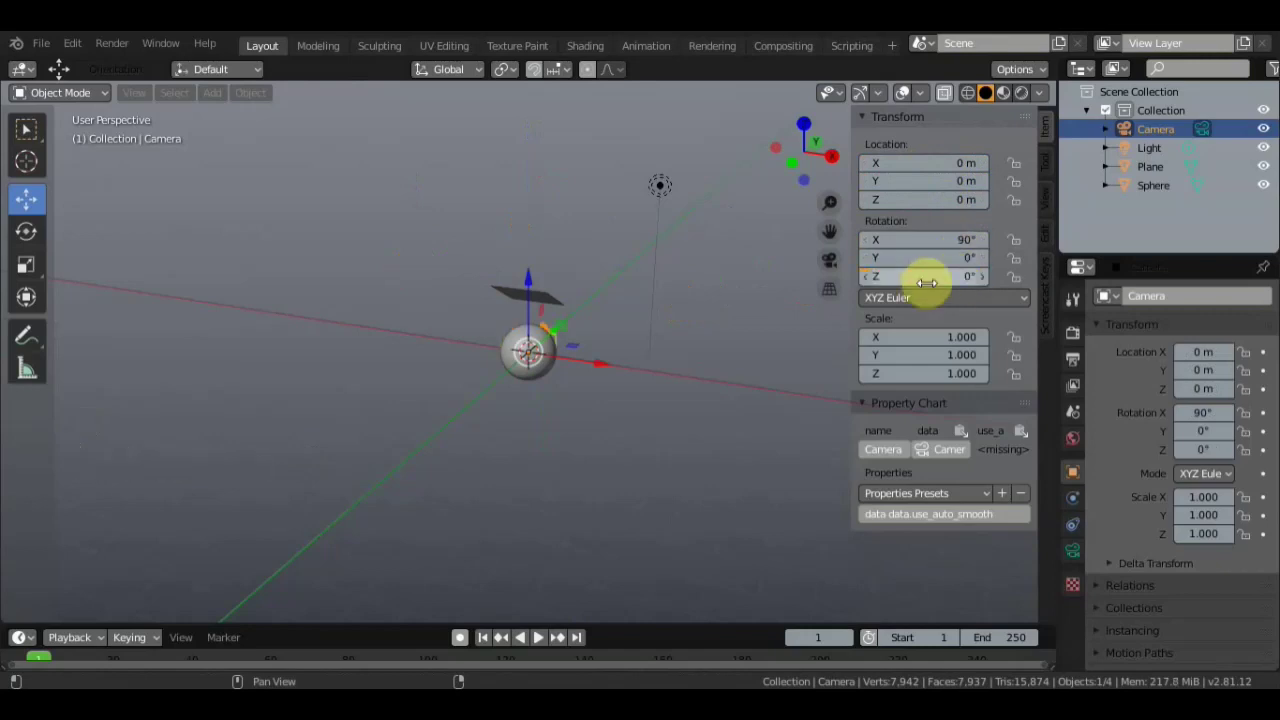
scroll(up, 3)
middle_click(660, 364)
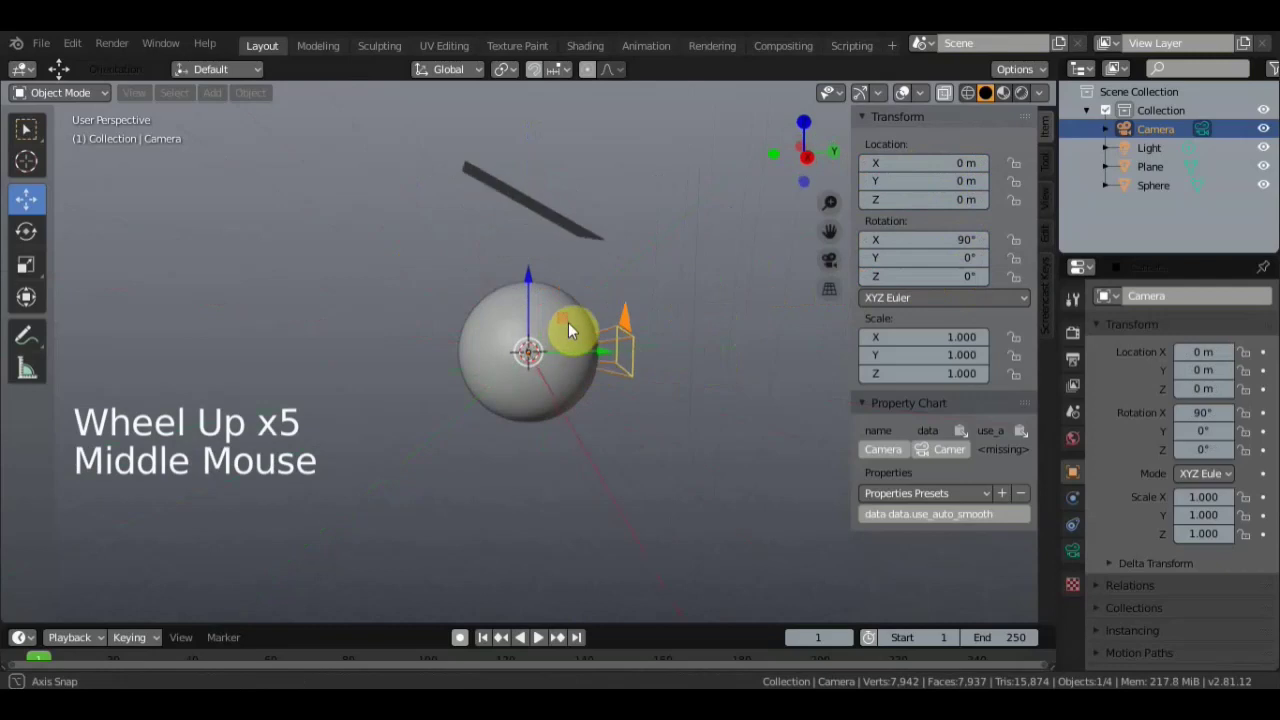
click(1105, 296)
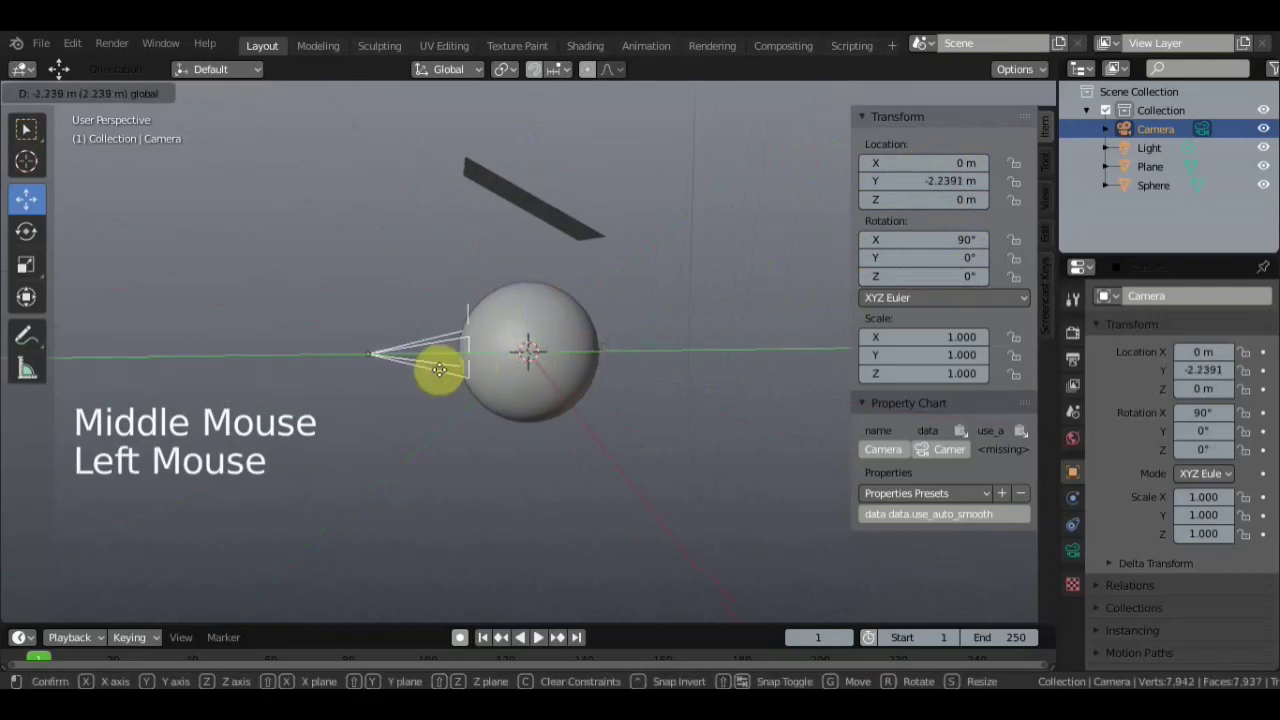
key(KP_0)
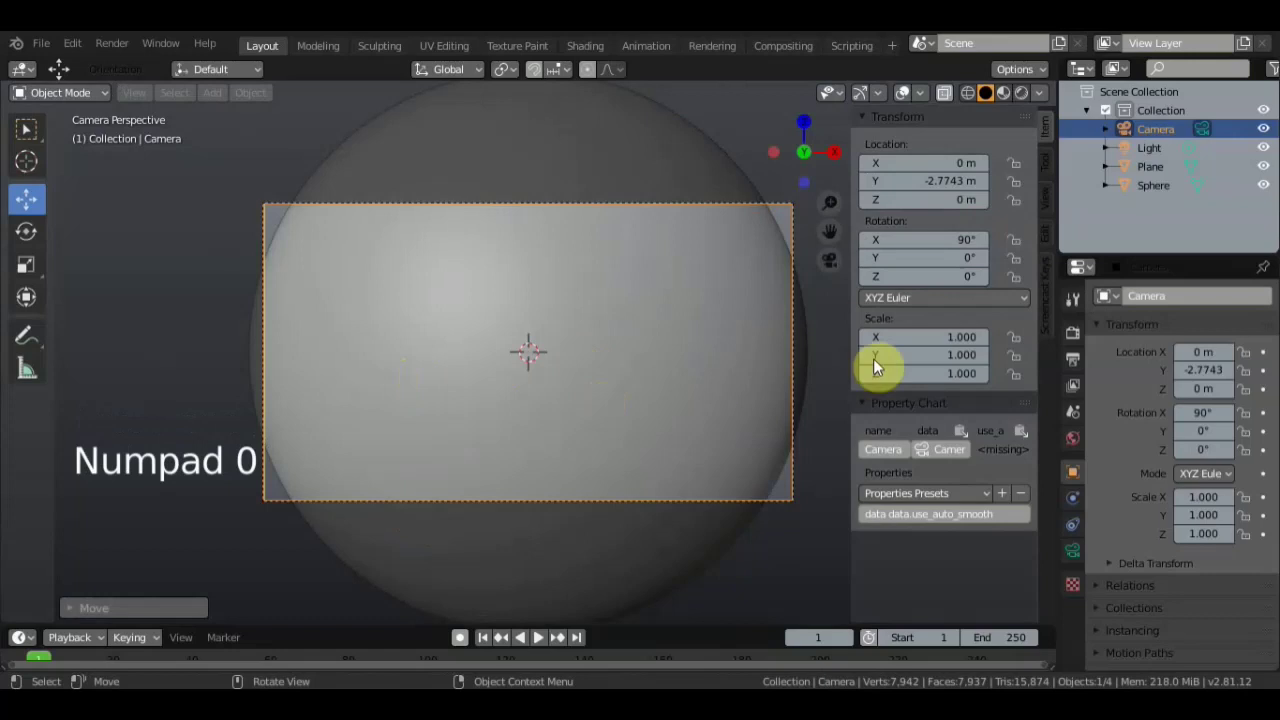
Set the render output resolution to 512 × 512 pixels
click(1083, 334)
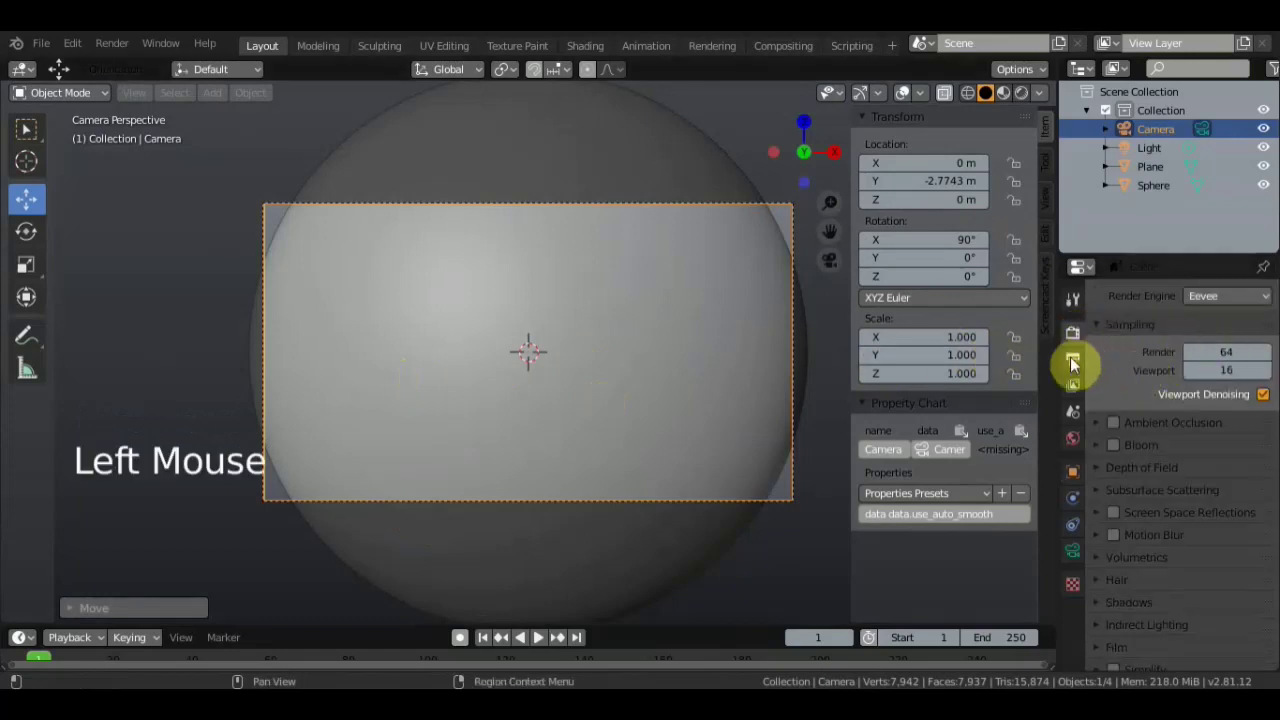
click(1074, 365)
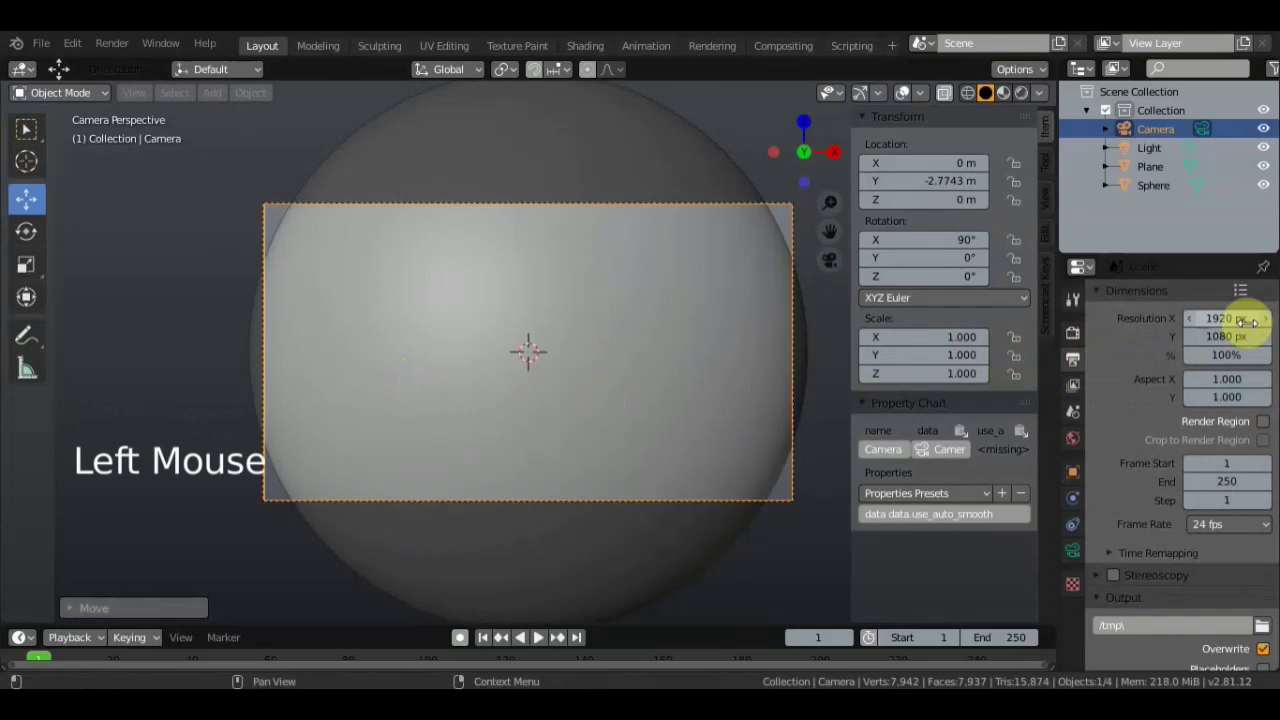
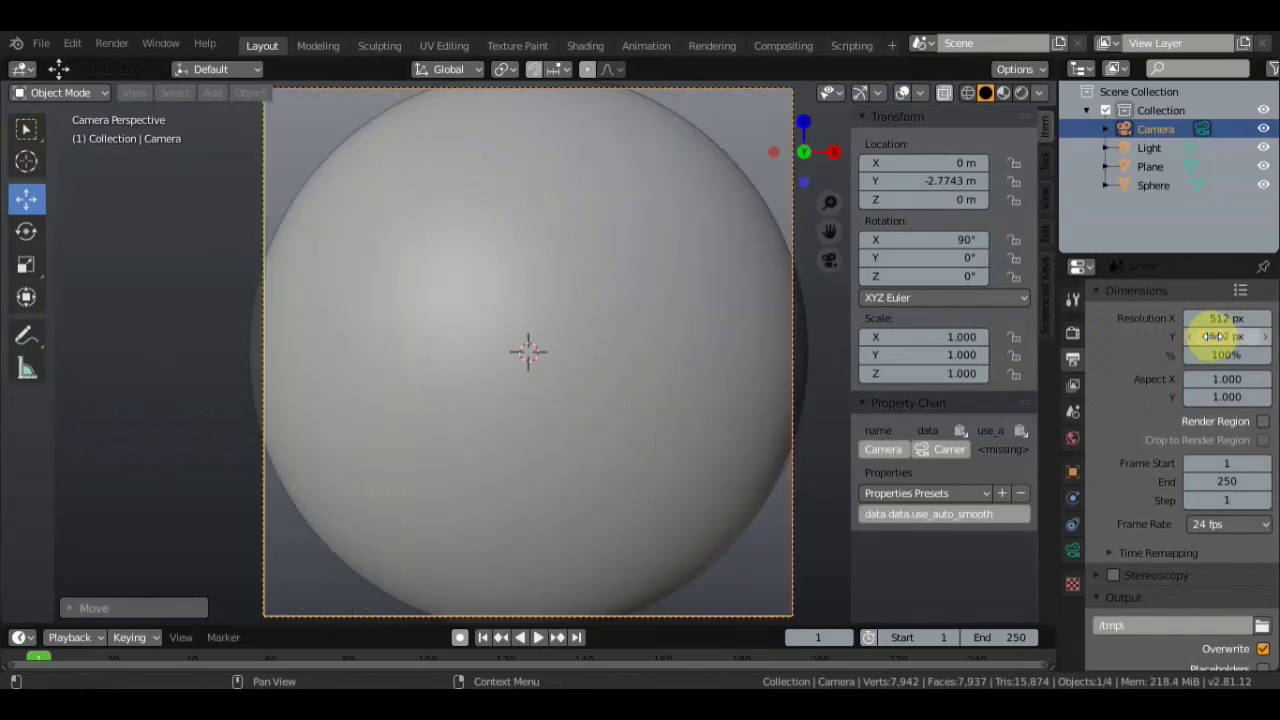
scroll(down, 3)
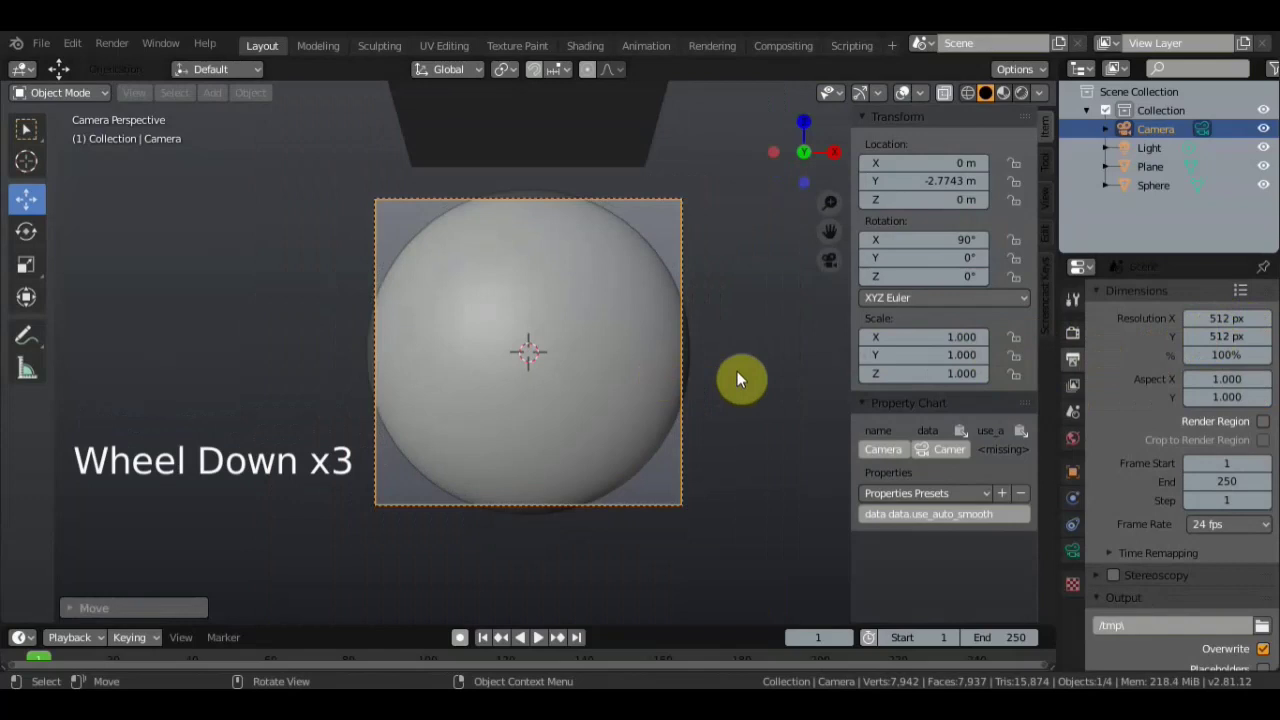
Nudge the camera closer so the sphere fills the square frame, checking through the camera view
key(n)
middle_click(824, 406)
key(KP_0)
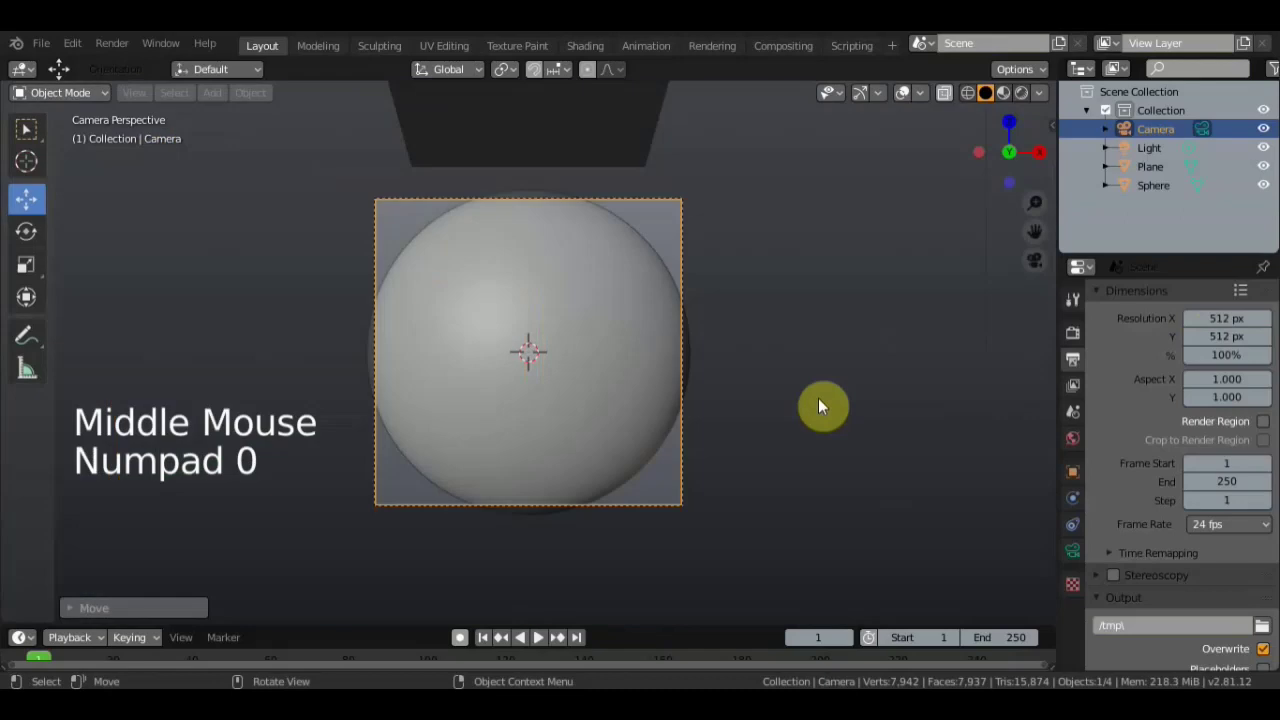
key(KP_0)
scroll(down, 3)
middle_click(811, 411)
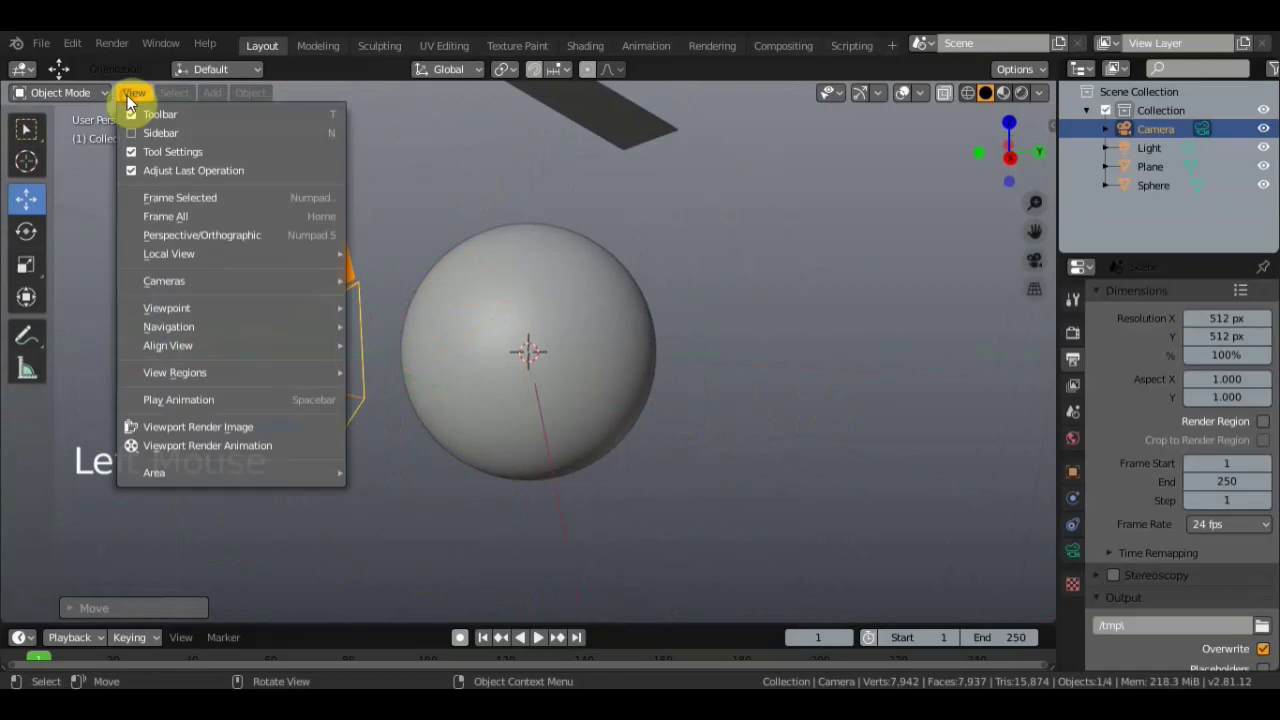
click(208, 377)
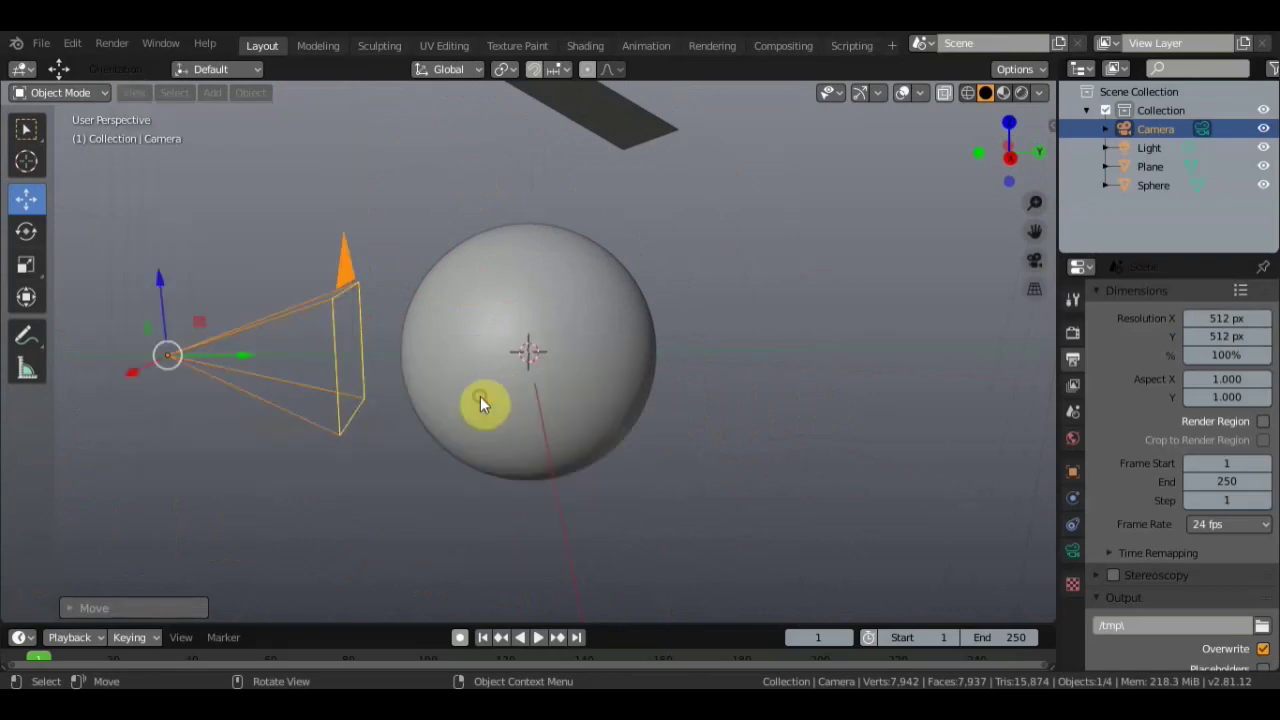
key(KP_0)
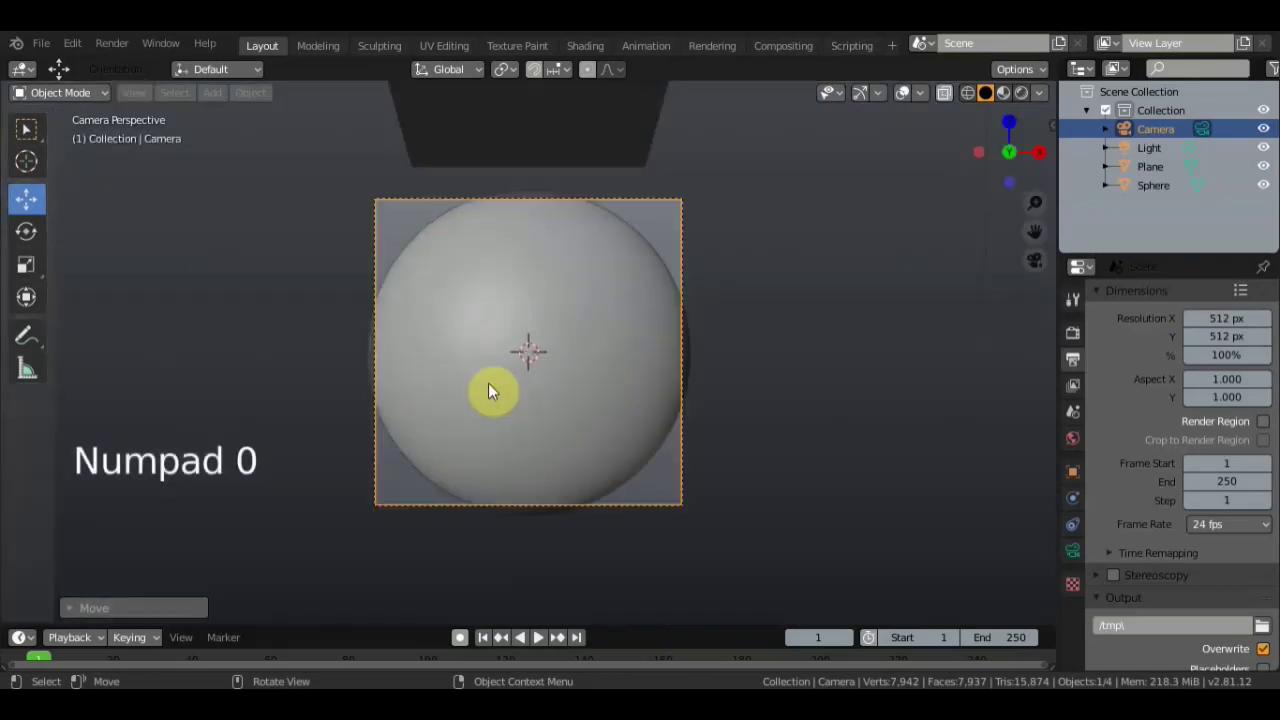
key(KP_0)
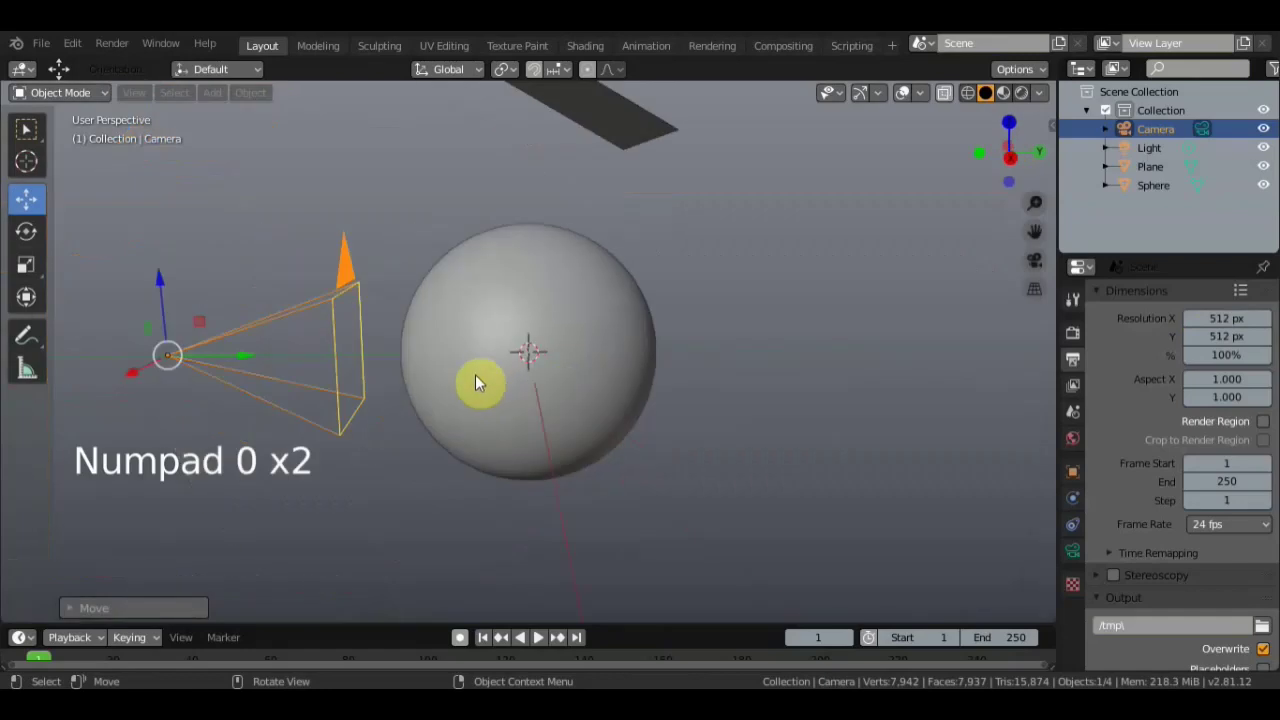
click(340, 282)
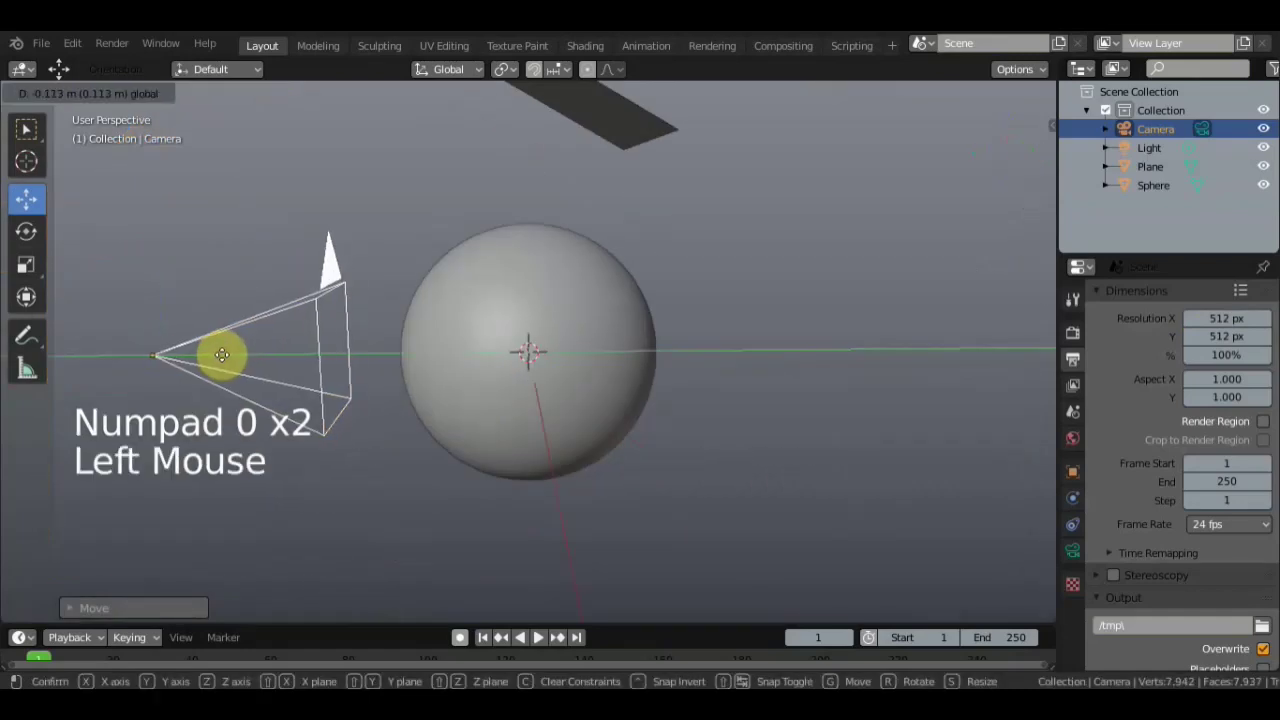
key(KP_0)
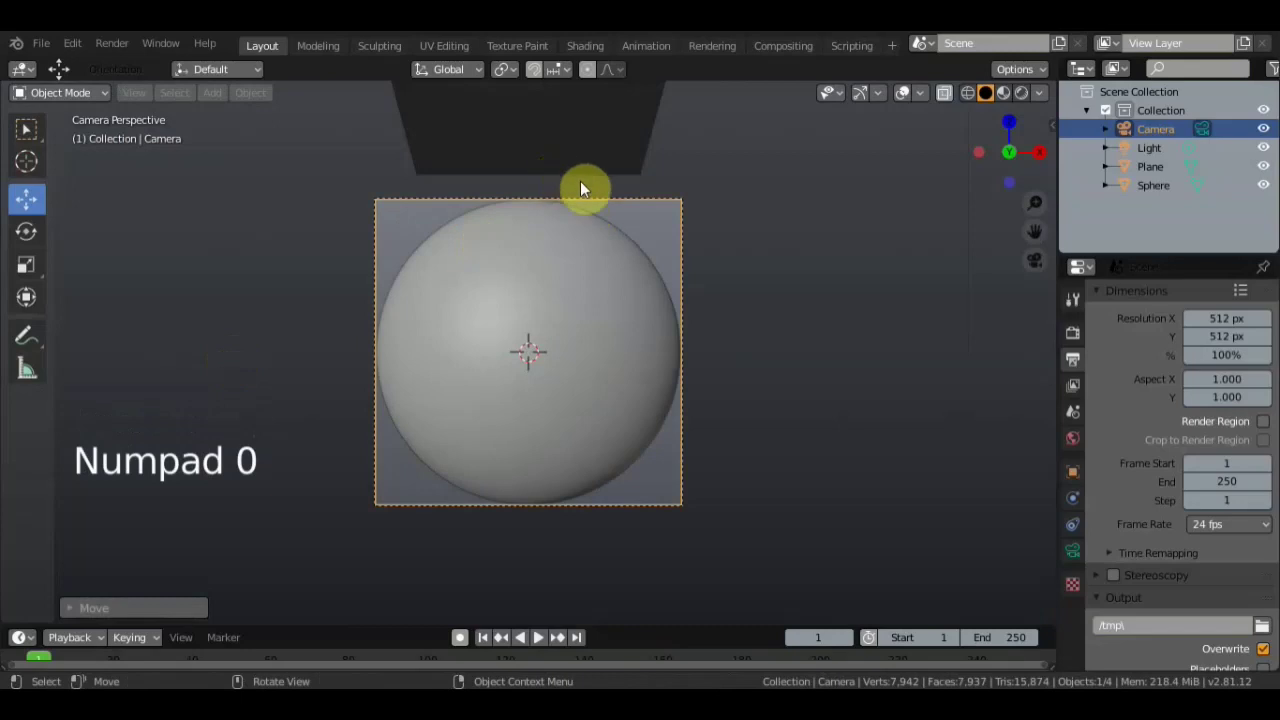
key(KP_0)
Select the sphere and create a new material, Material.001, for it
scroll(down, 3)
click(551, 325)
scroll(down, 3)
click(21, 95)
click(1075, 634)
Set the sphere material's Base Color to orange in the colour picker
click(1197, 381)
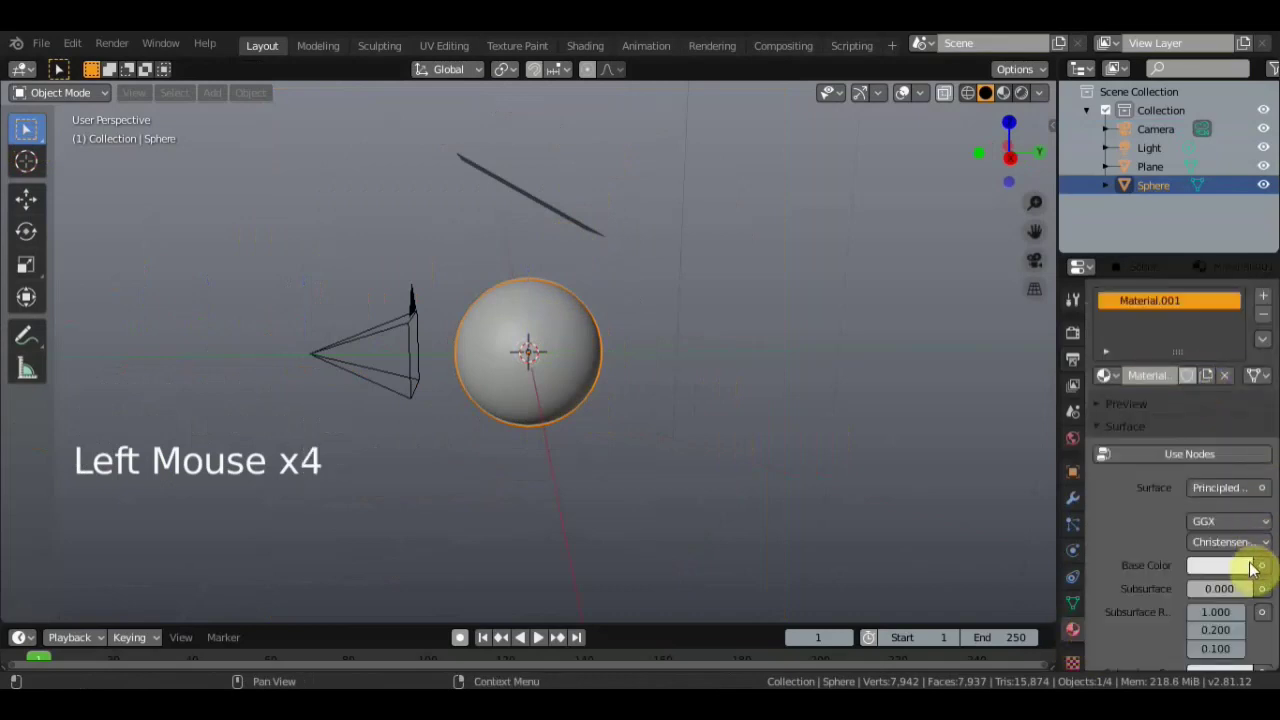
click(1239, 571)
click(1234, 577)
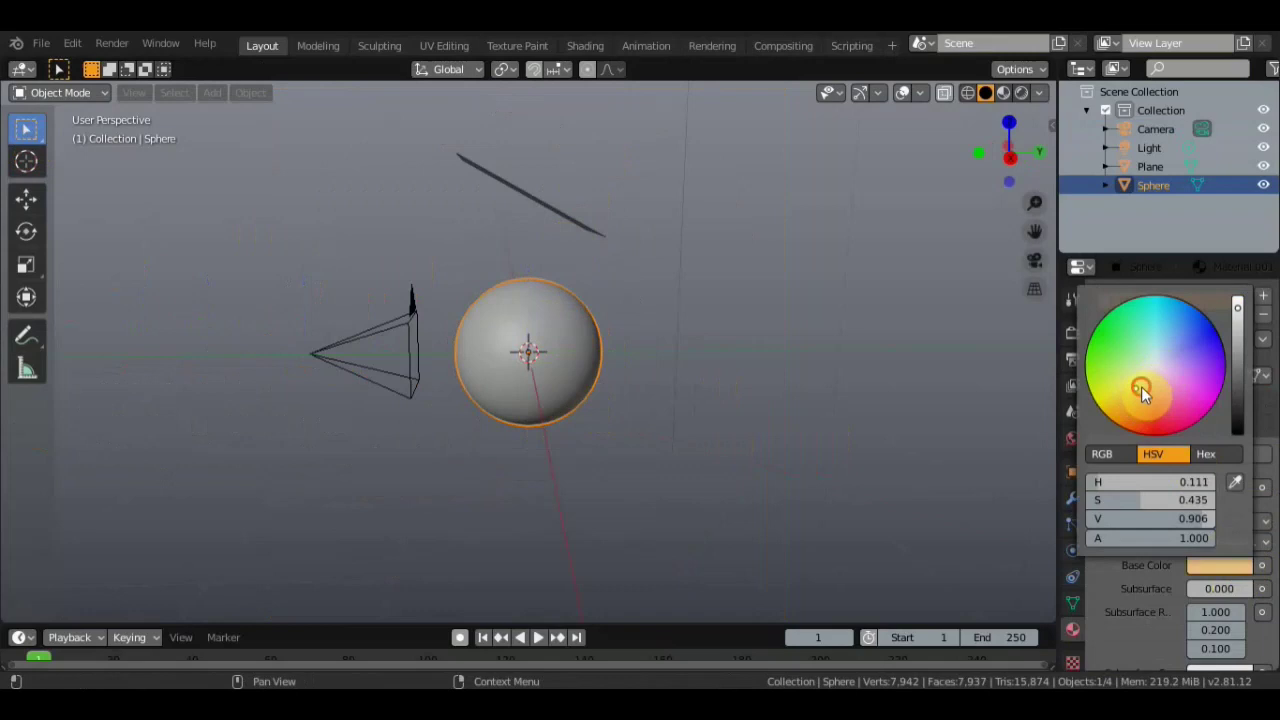
click(1145, 406)
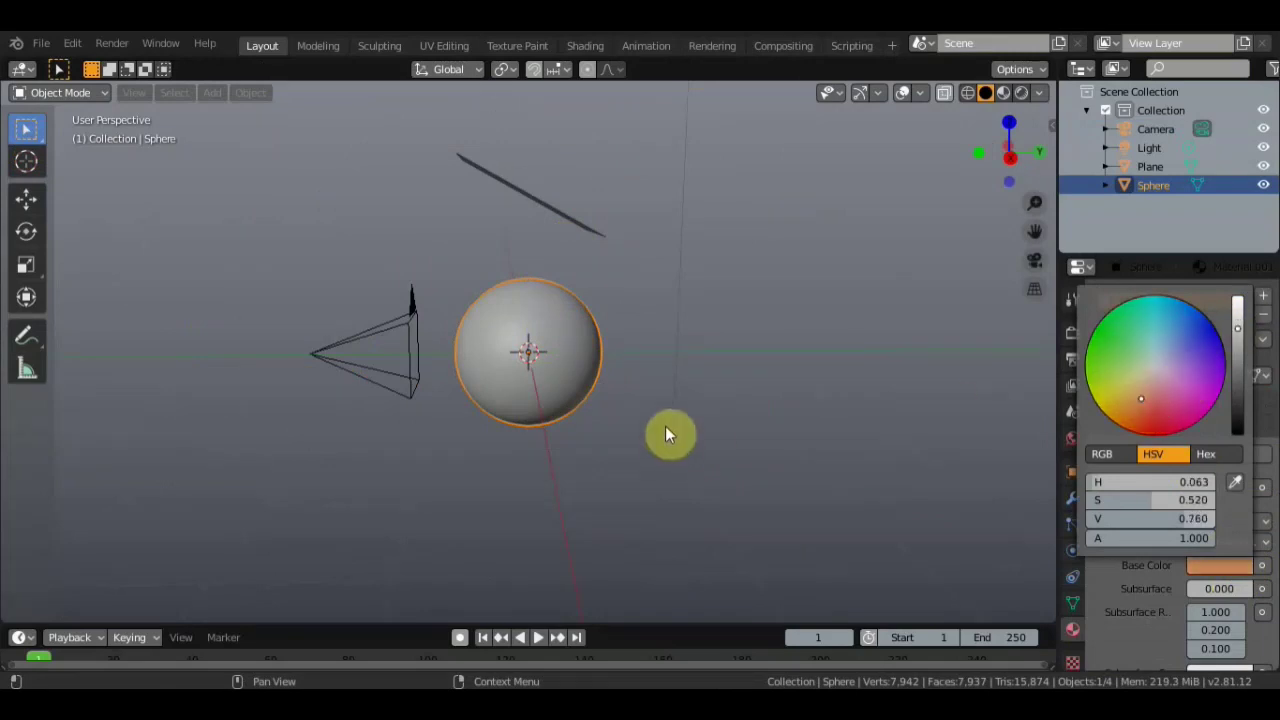
click(1013, 97)
Orbit the view around the scene toward the plane
scroll(up, 3)
scroll(down, 3)
scroll(down, 3)
middle_click(551, 317)
scroll(down, 3)
middle_click(626, 296)
Select the plane and switch its material surface to a white Emission shader
click(544, 210)
click(1209, 377)
click(1232, 568)
click(1228, 573)
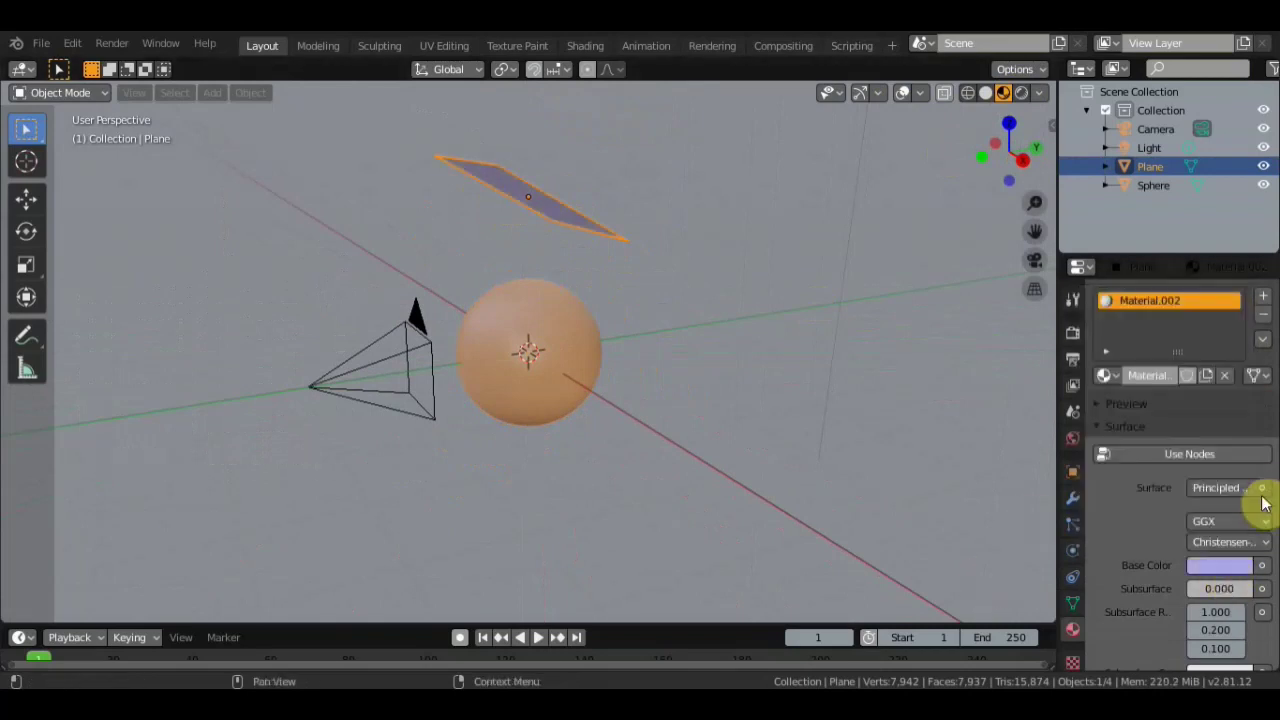
click(1269, 496)
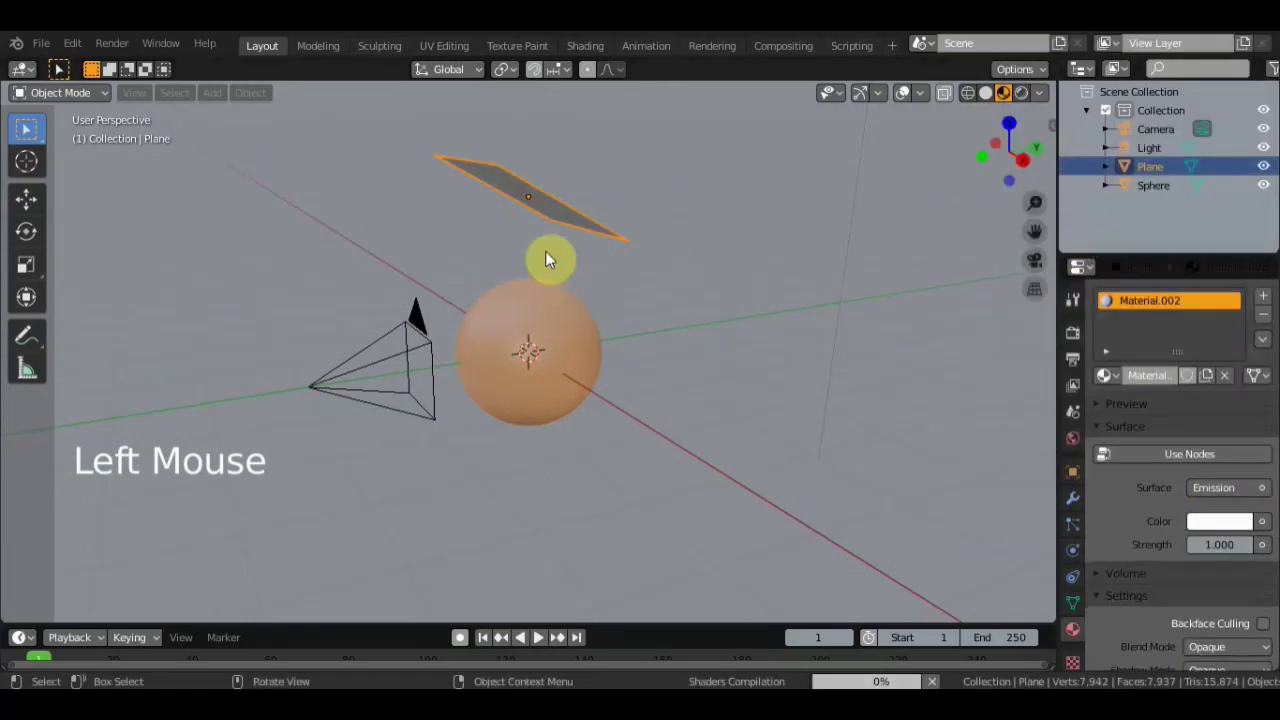
Select the sphere and change its material surface to Diffuse BSDF
click(574, 356)
click(1269, 497)
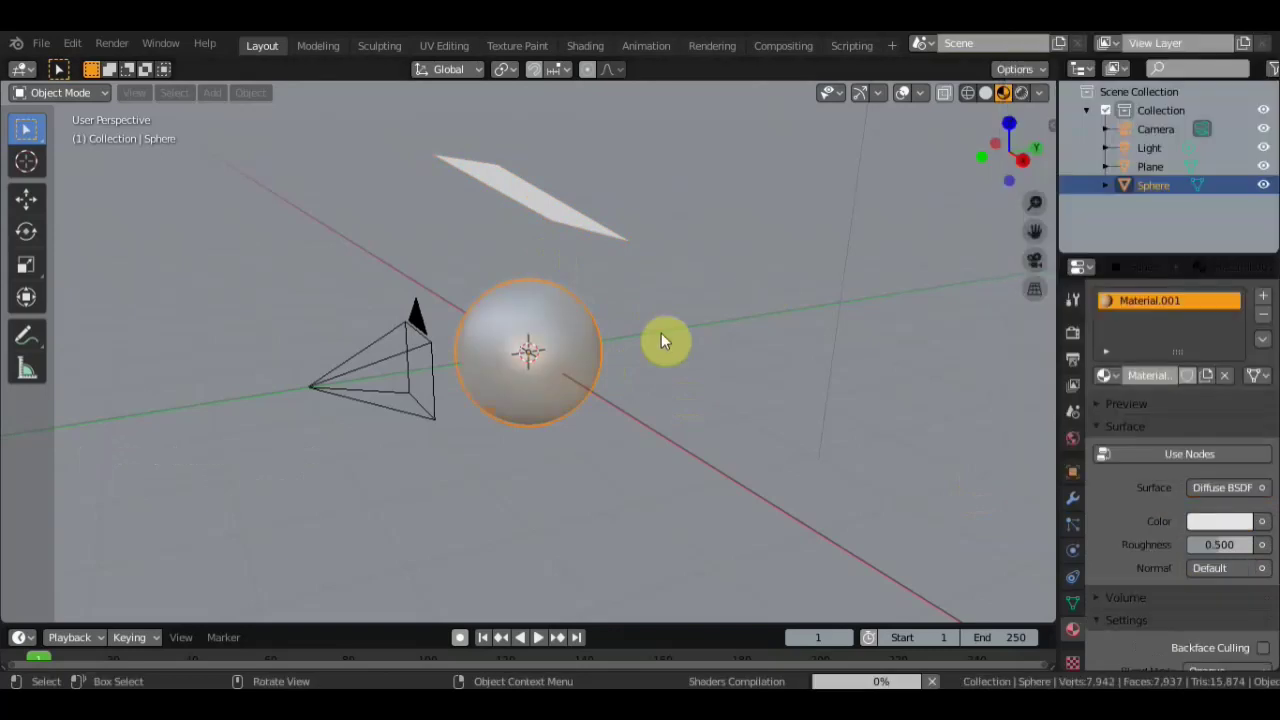
Set the sphere's Diffuse BSDF colour to orange
scroll(up, 3)
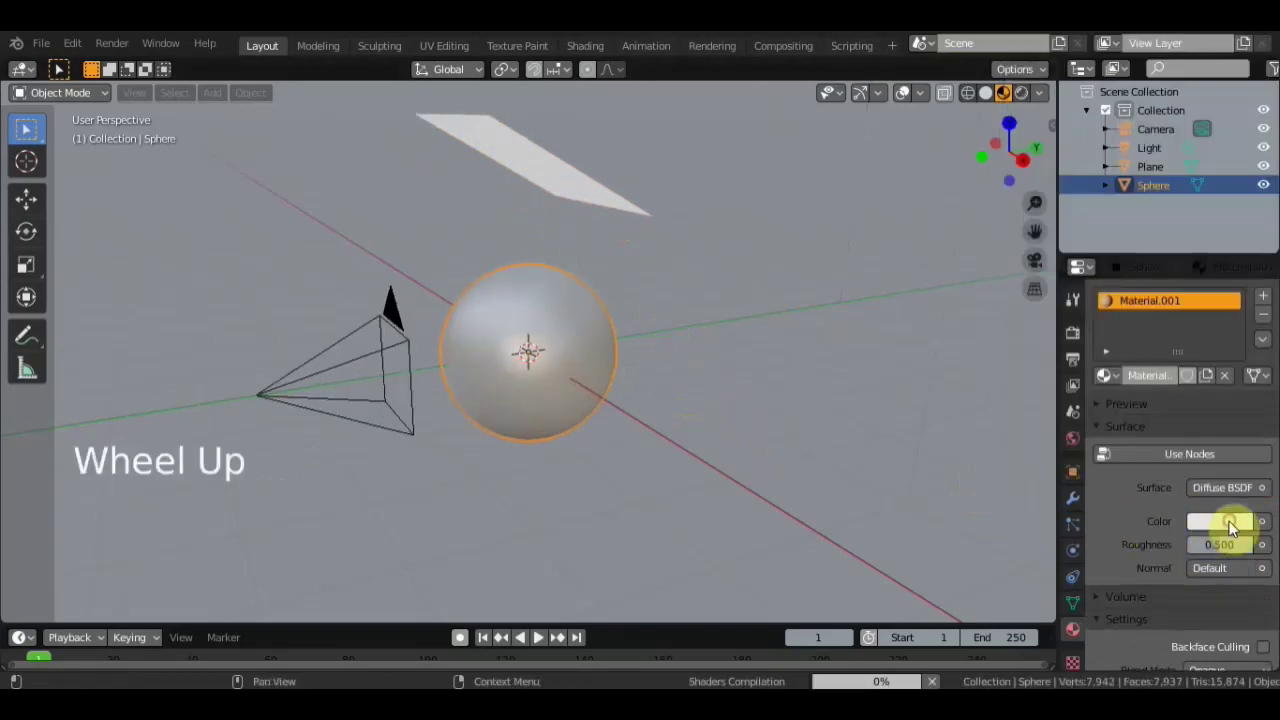
click(1222, 532)
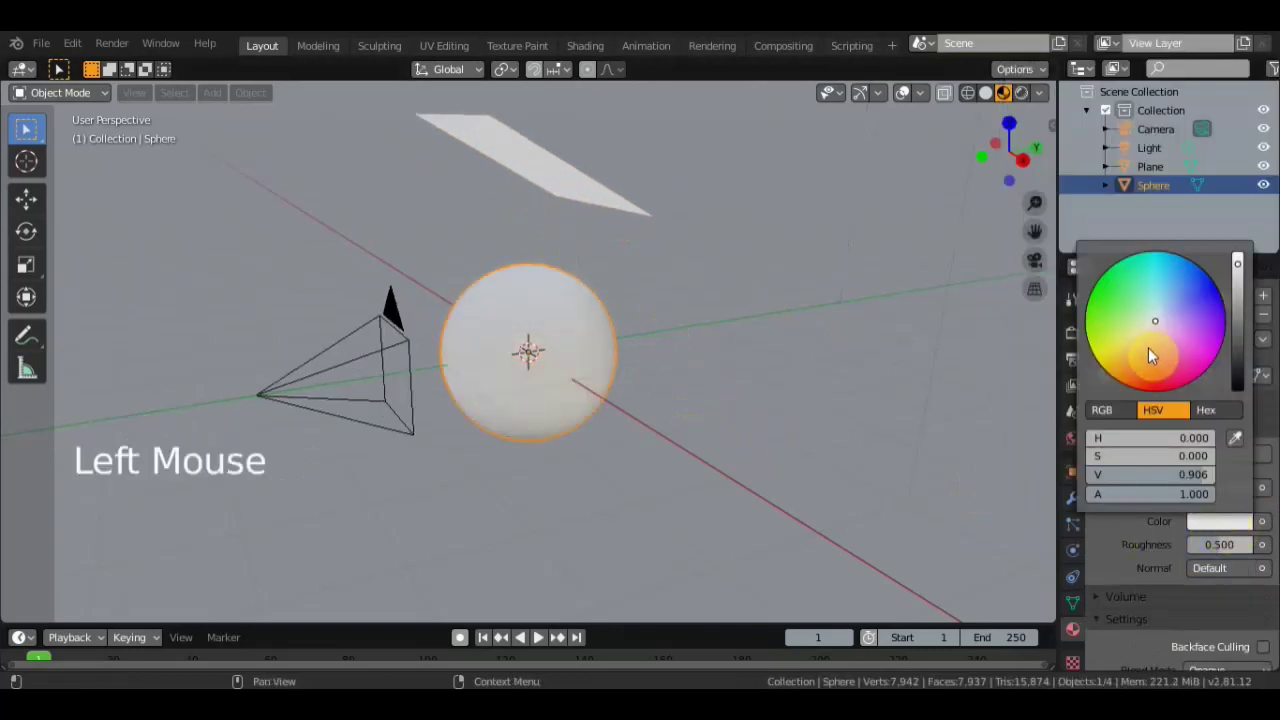
scroll(up, 3)
middle_click(763, 385)
scroll(down, 3)
middle_click(787, 379)
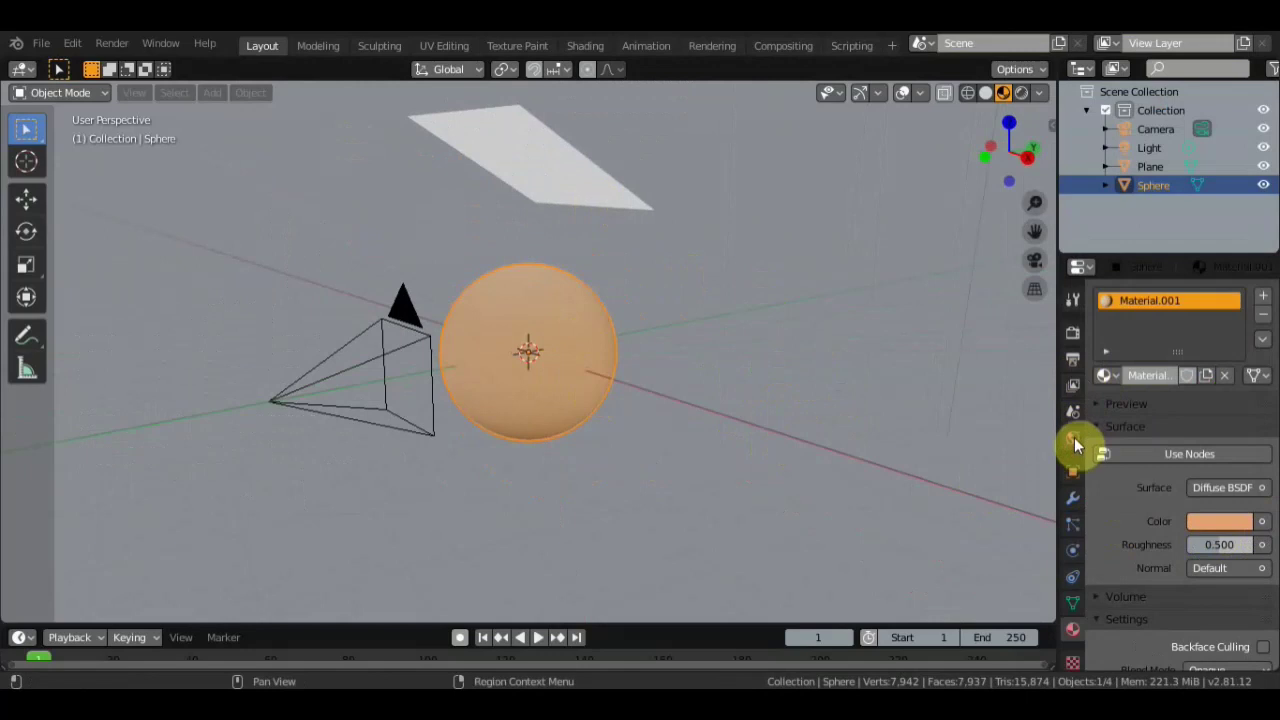
click(1078, 446)
Bring up the World properties and darken the background colour to near black
click(437, 387)
click(1247, 433)
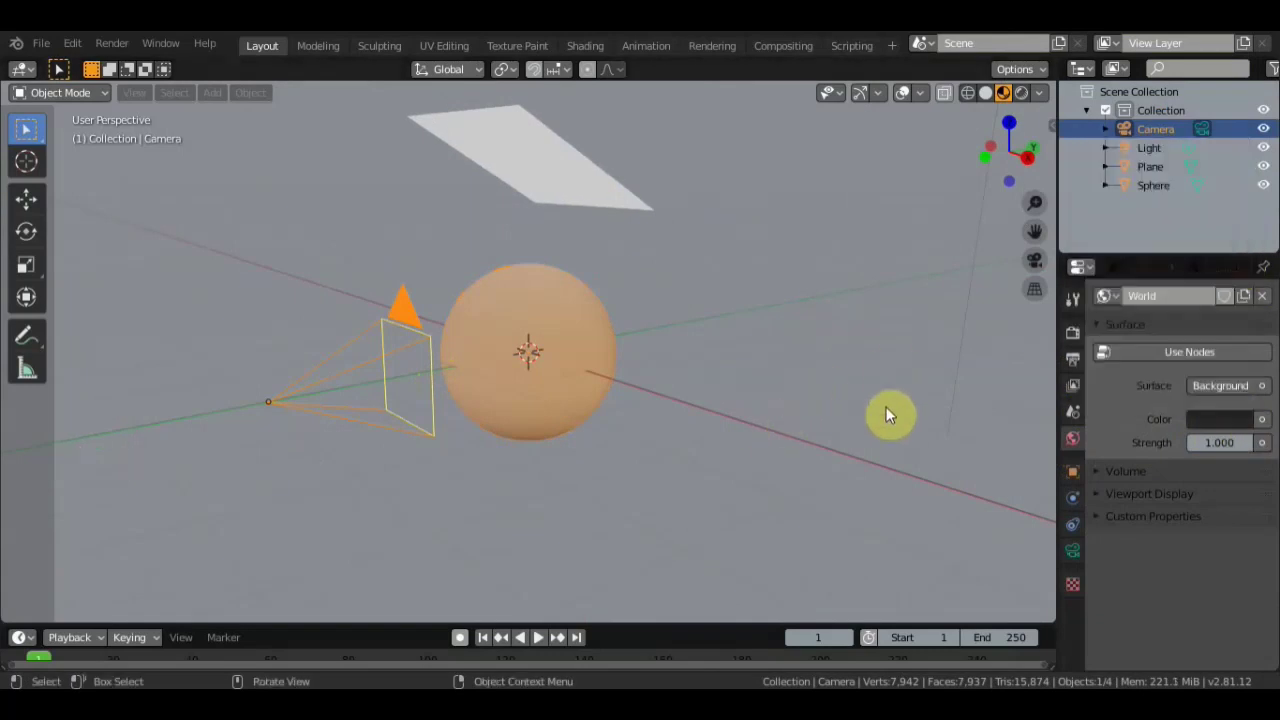
Raise the World background strength to 2.000
click(1251, 452)
click(1251, 452)
click(1251, 452)
click(1251, 452)
click(1251, 452)
click(1251, 452)
click(1251, 452)
click(1251, 452)
click(1251, 452)
double_click(1251, 452)
click(1196, 453)
Check the scene through the camera and start a render
scroll(down, 3)
middle_click(637, 414)
key(KP_0)
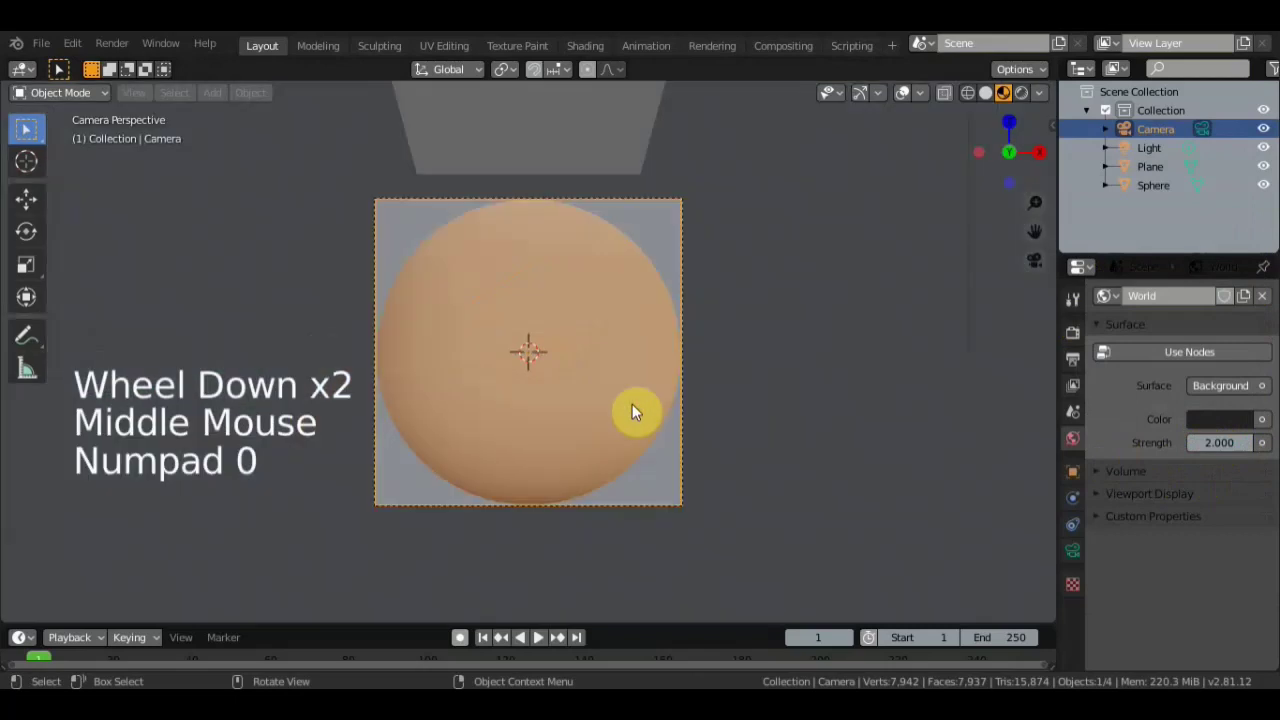
key(KP_0)
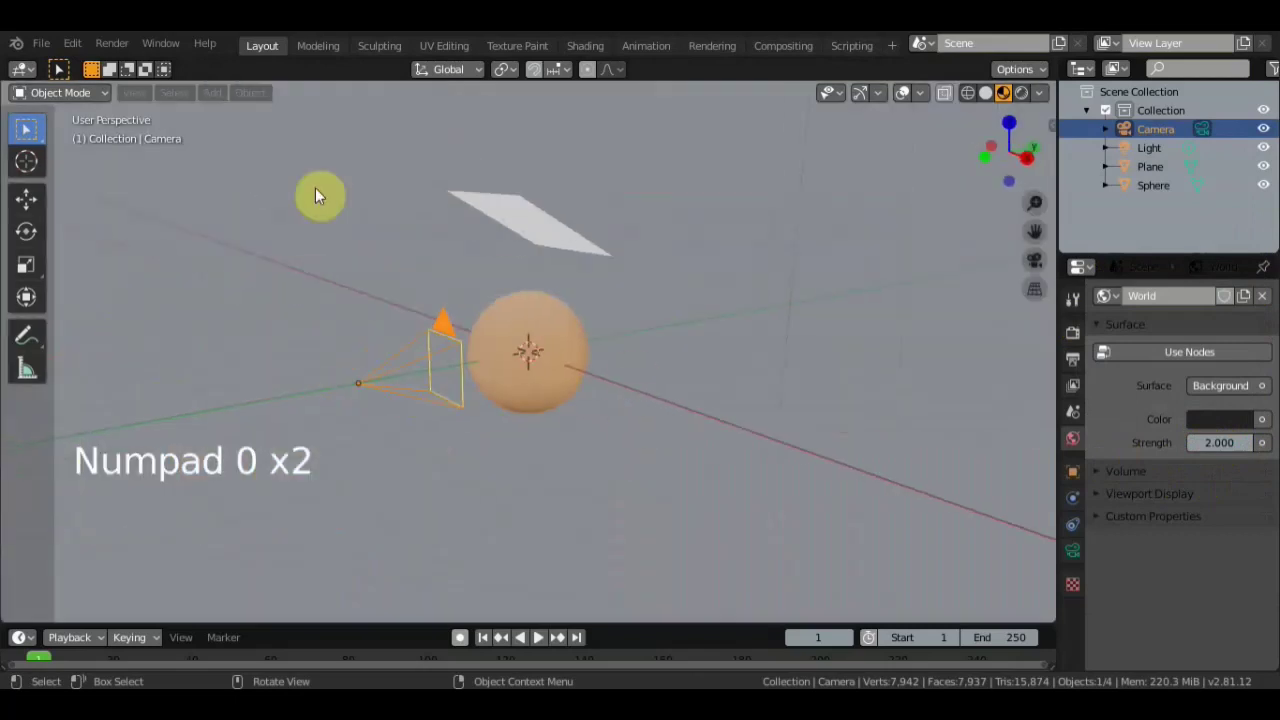
Review the rendered orange sphere and close the Render Result window
click(115, 48)
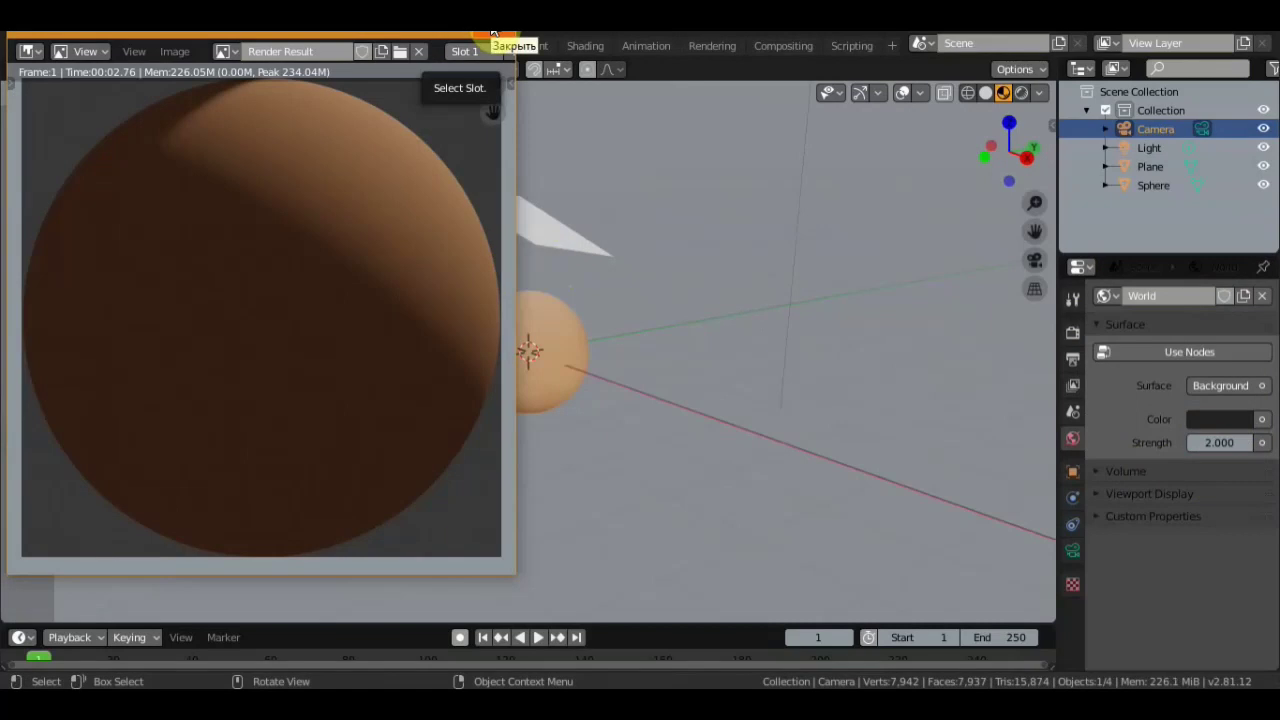
scroll(down, 3)
middle_click(636, 273)
scroll(down, 3)
click(622, 186)
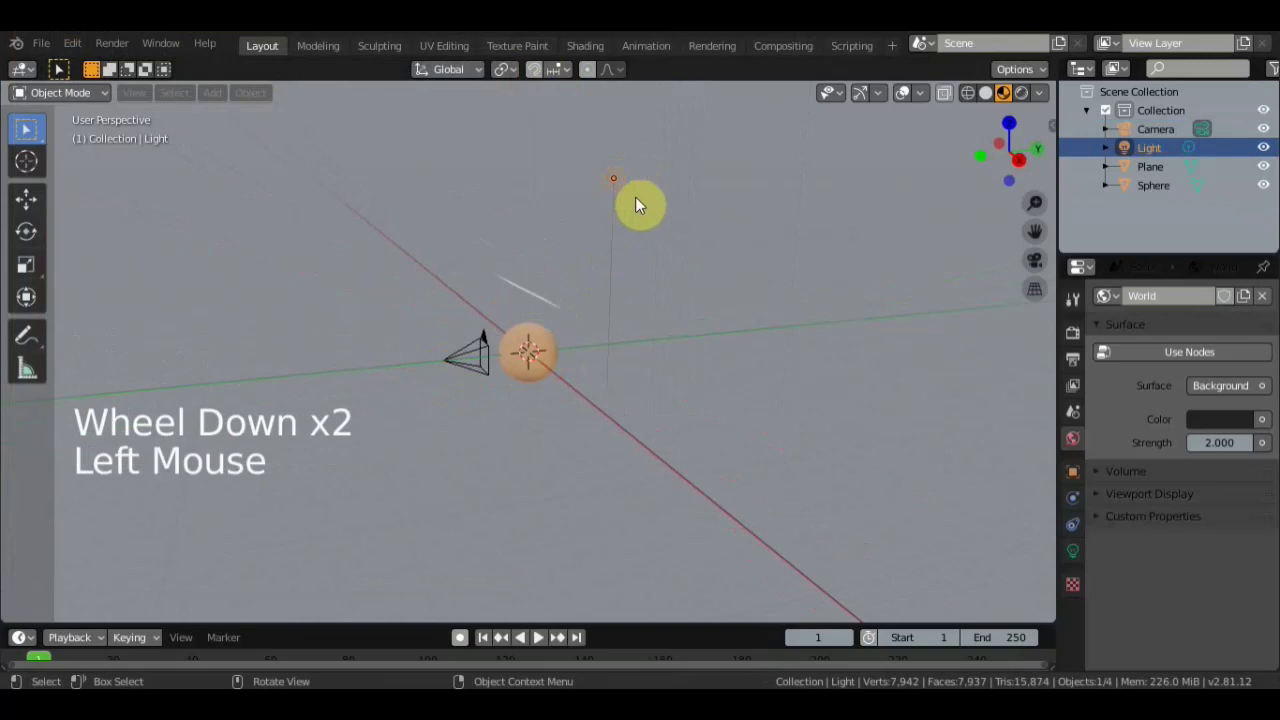
Move the point light up toward the emissive plane along one axis and check the camera view
key(g)
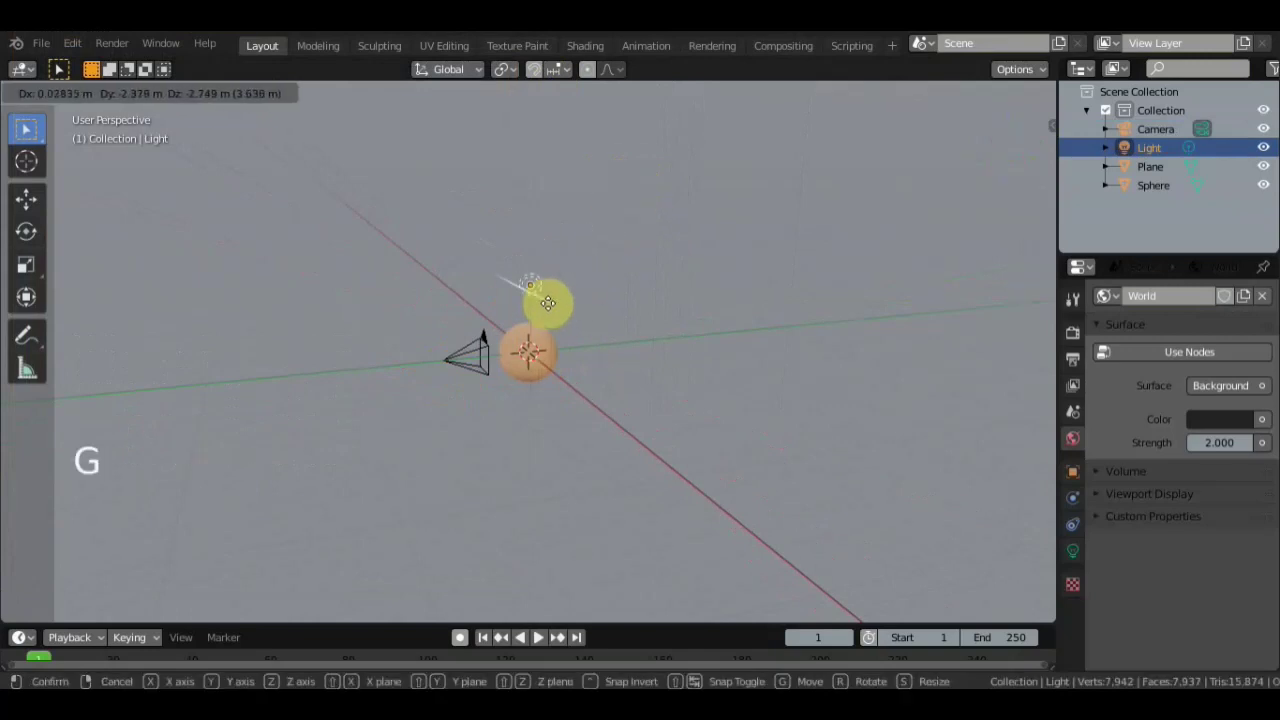
middle_click(606, 289)
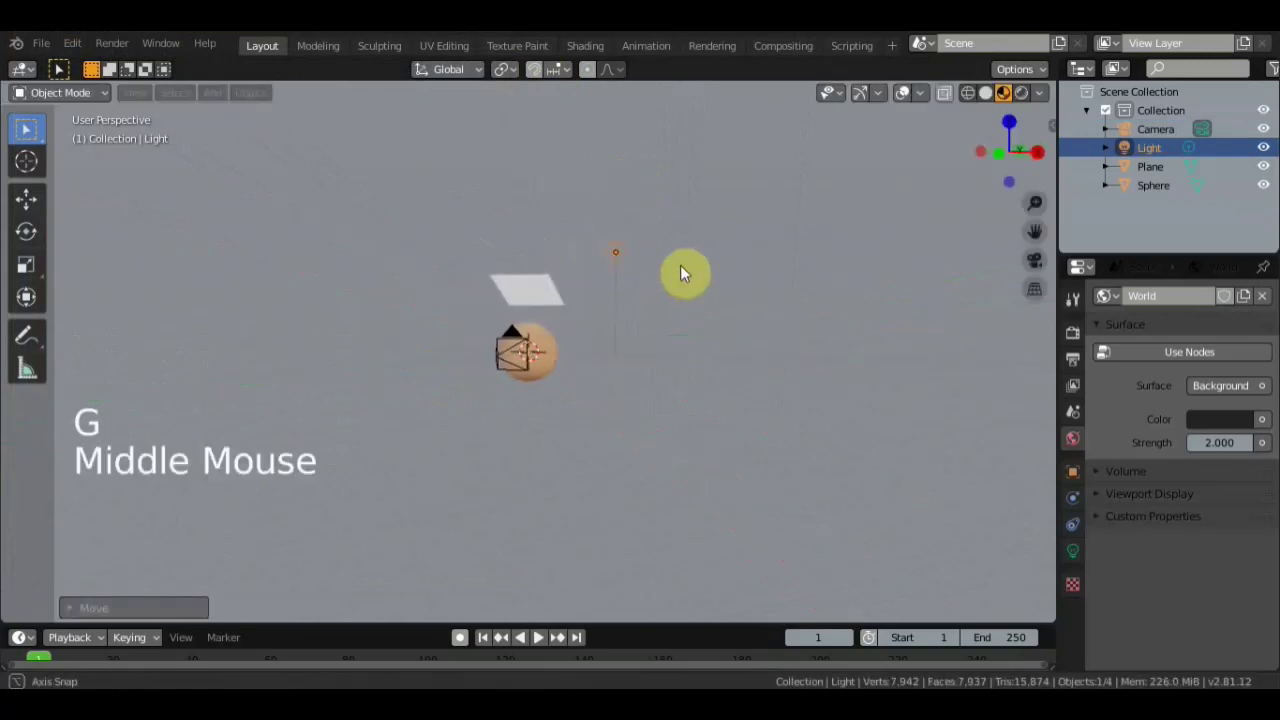
key(g)
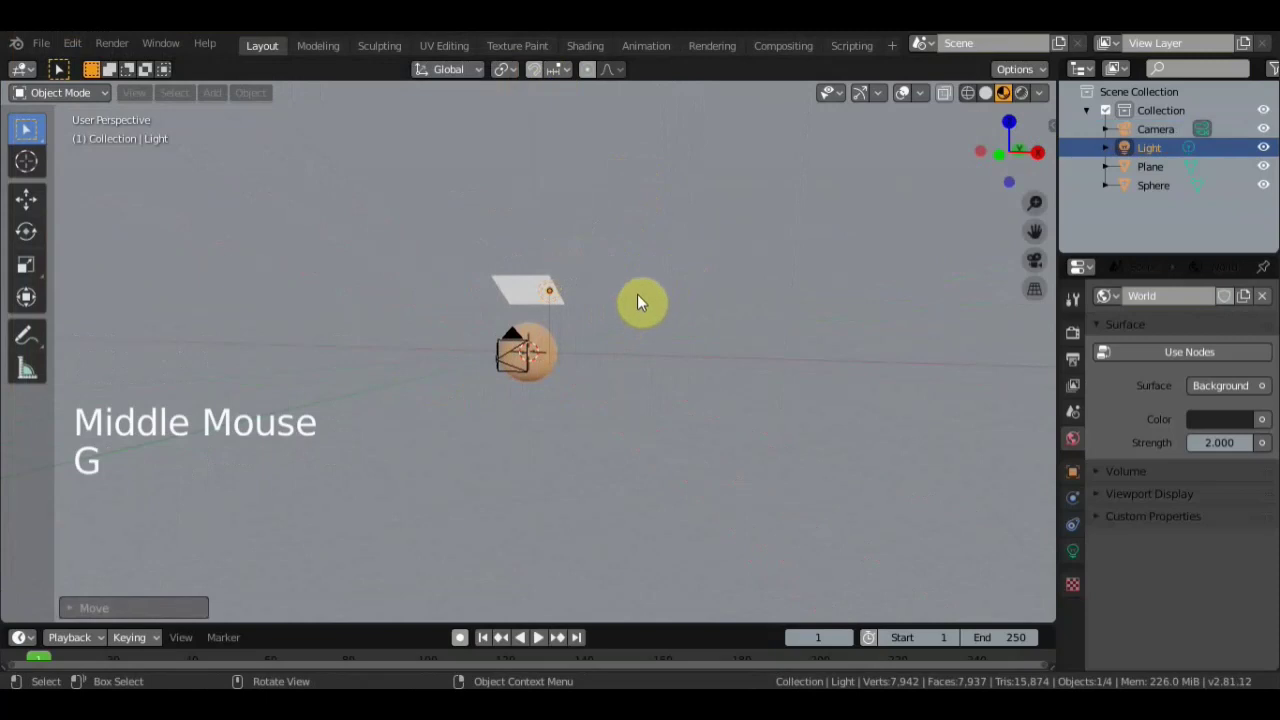
key(KP_0)
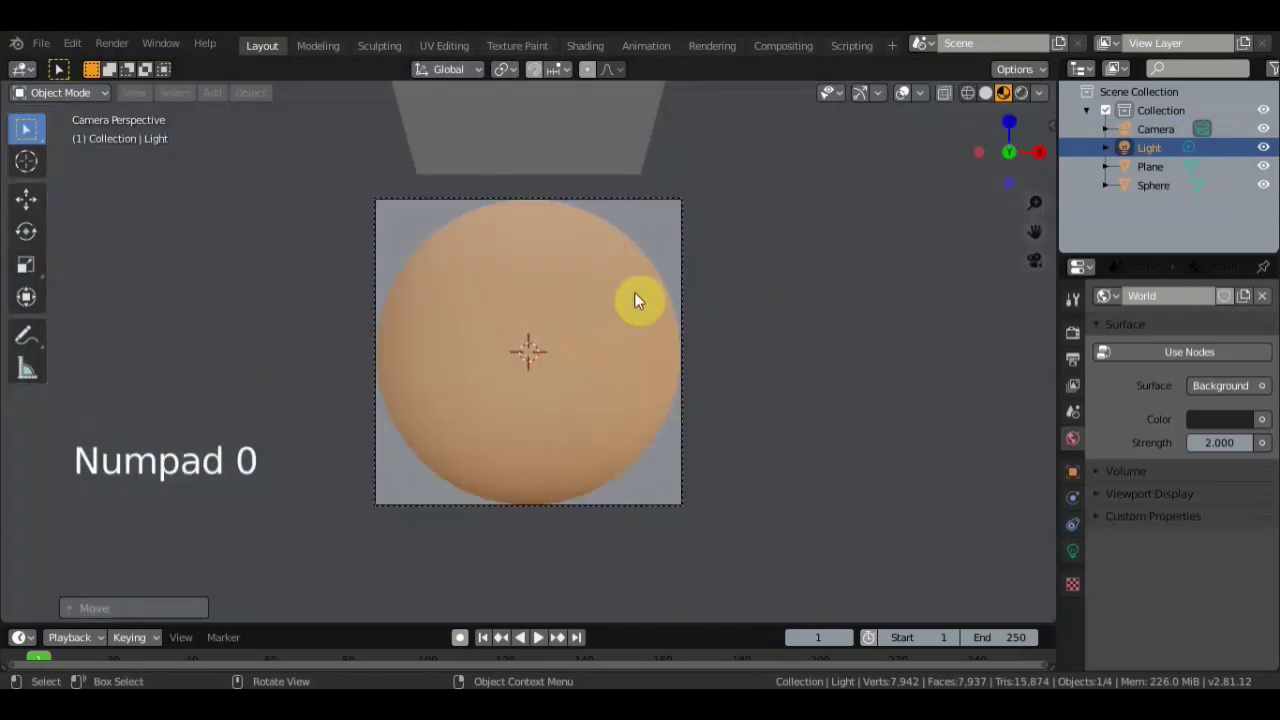
key(KP_0)
scroll(down, 3)
middle_click(607, 330)
scroll(up, 3)
middle_click(489, 323)
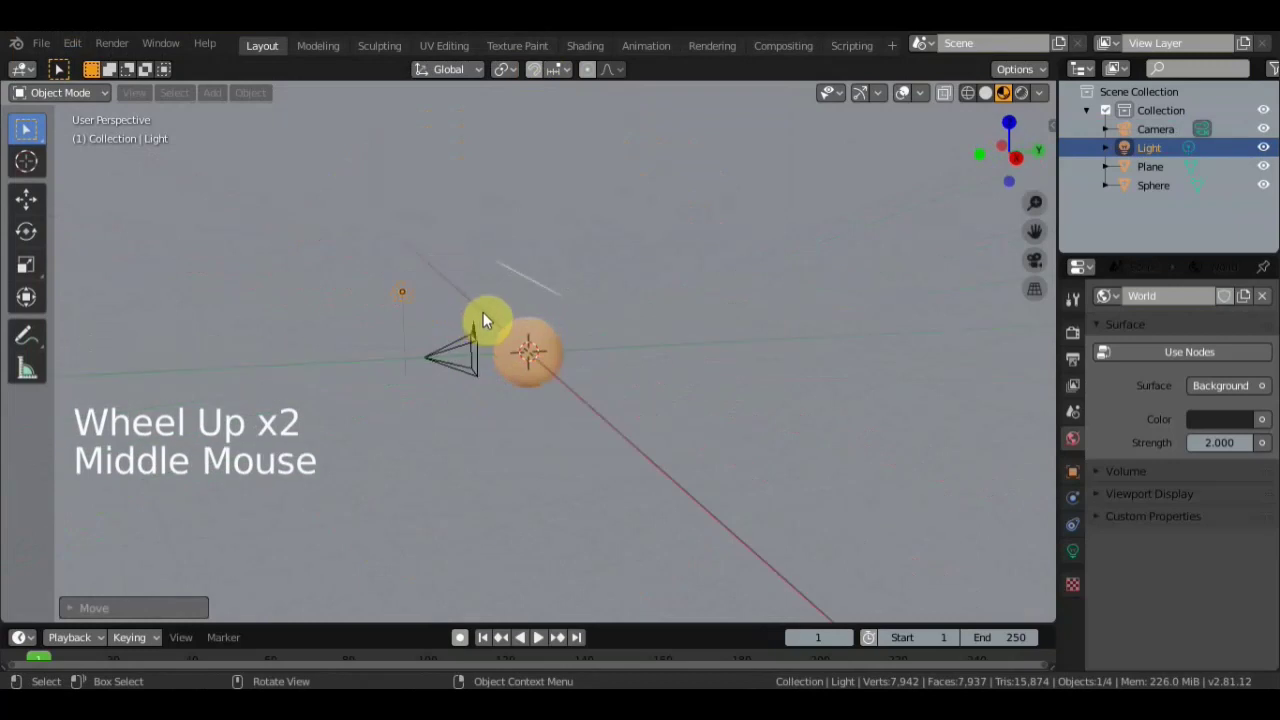
Nudge the light again to sit beside the sphere and launch a fresh render
key(g)
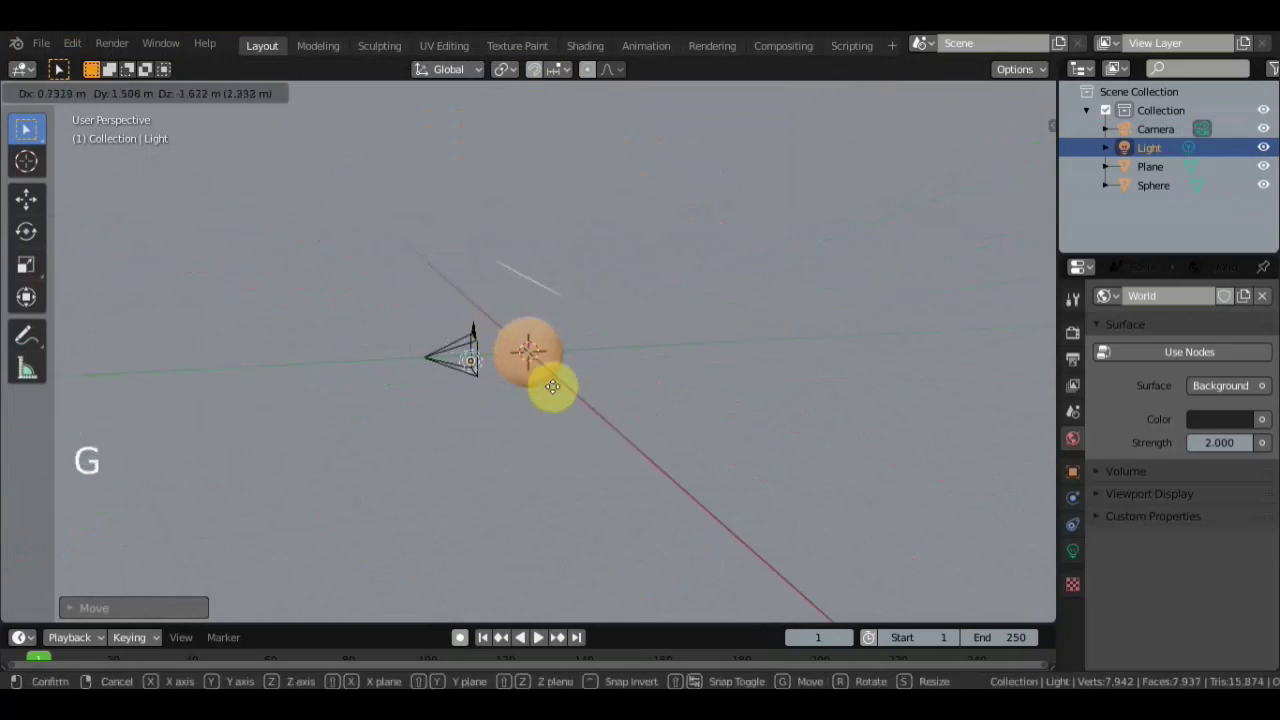
middle_click(580, 383)
key(g)
key(KP_0)
key(KP_0)
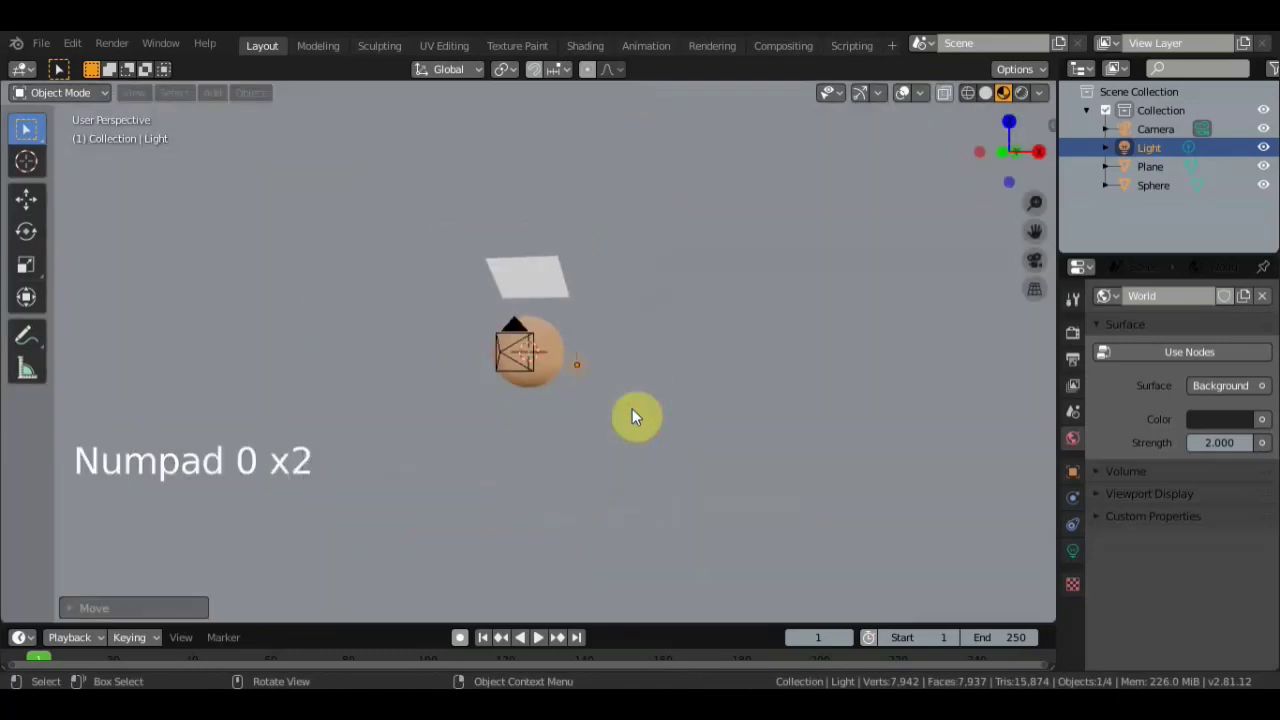
Inspect the brighter Render Result of the orange sphere, then close the render window
click(117, 62)
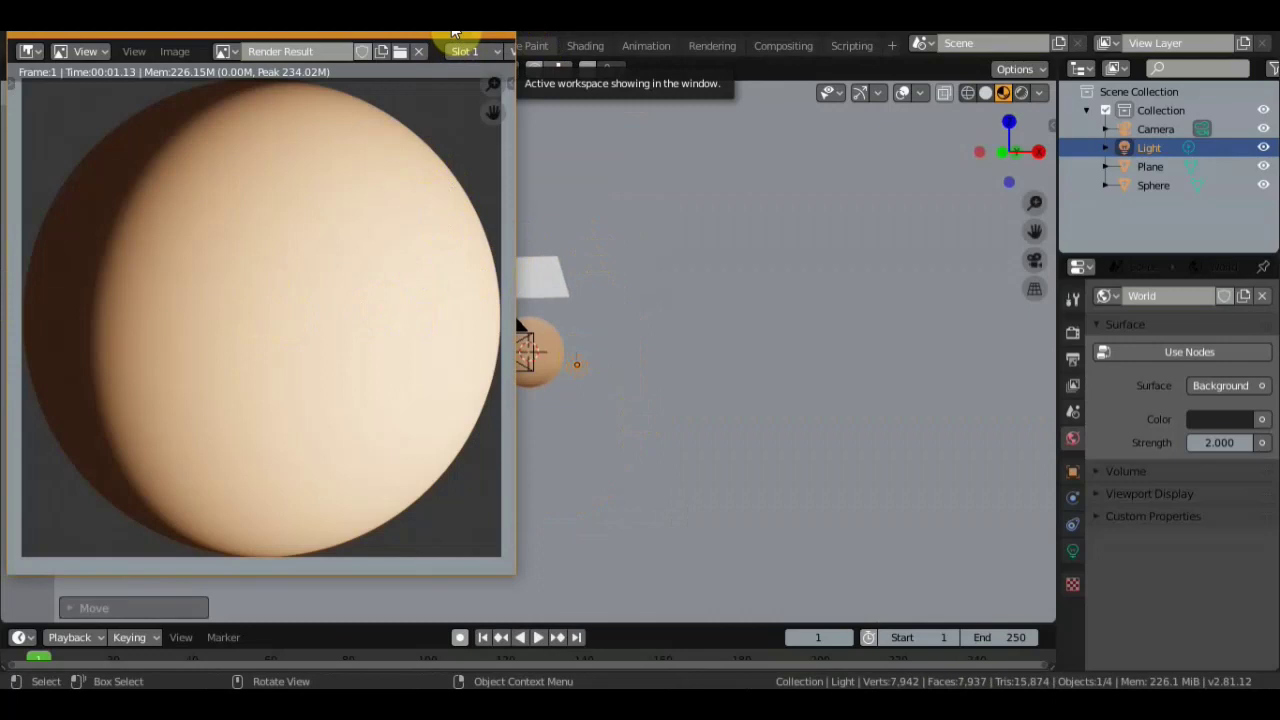
scroll(up, 3)
scroll(up, 3)
middle_click(542, 304)
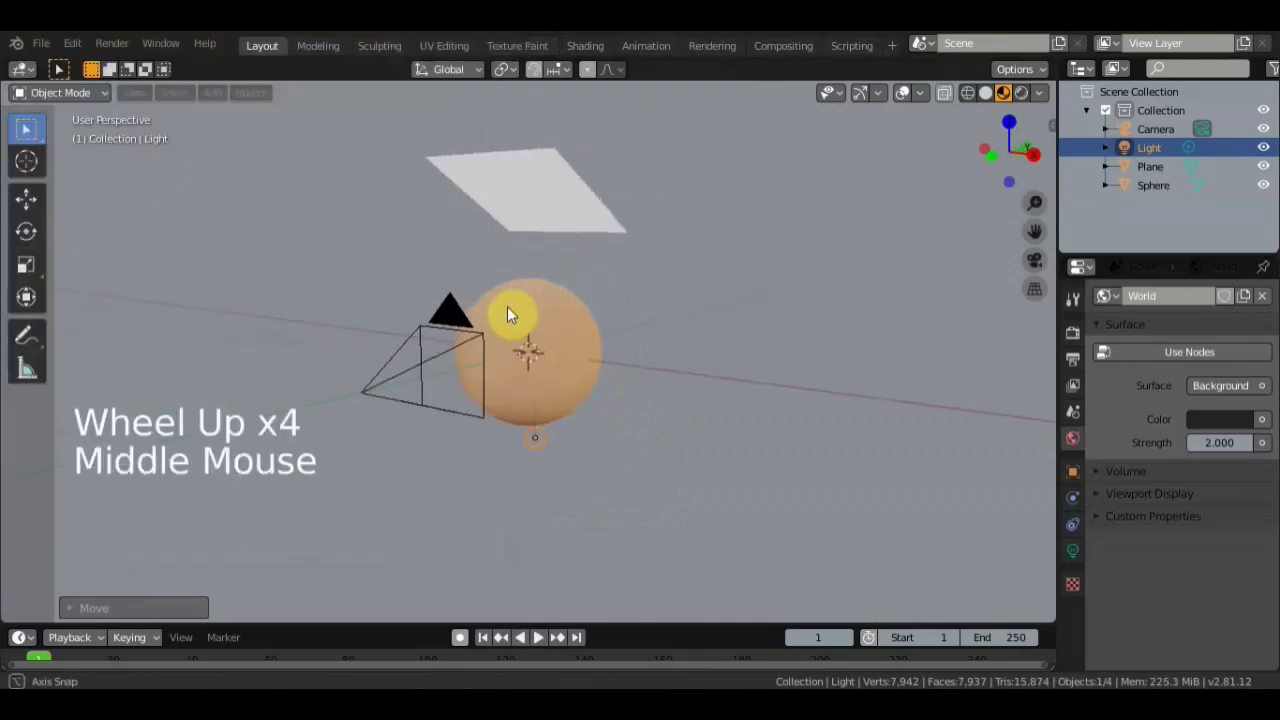
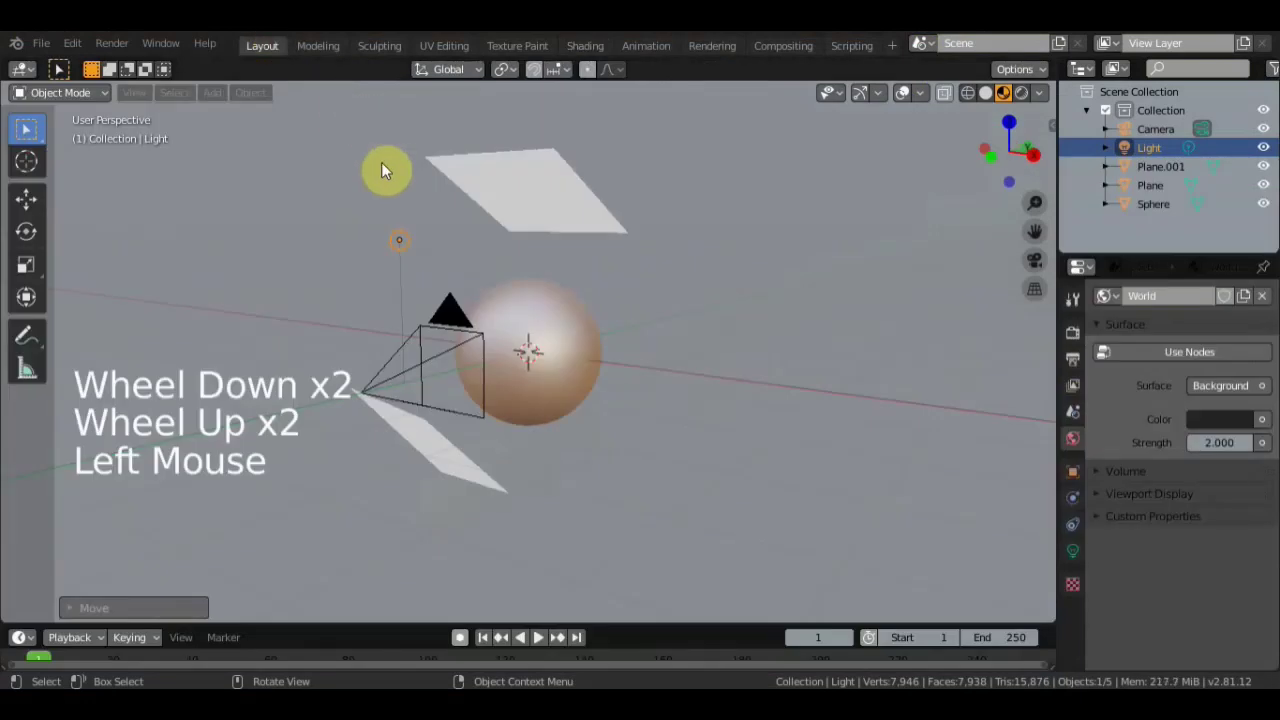
Start a new General file, abandoning the sphere scene without saving
scroll(up, 3)
middle_click(554, 268)
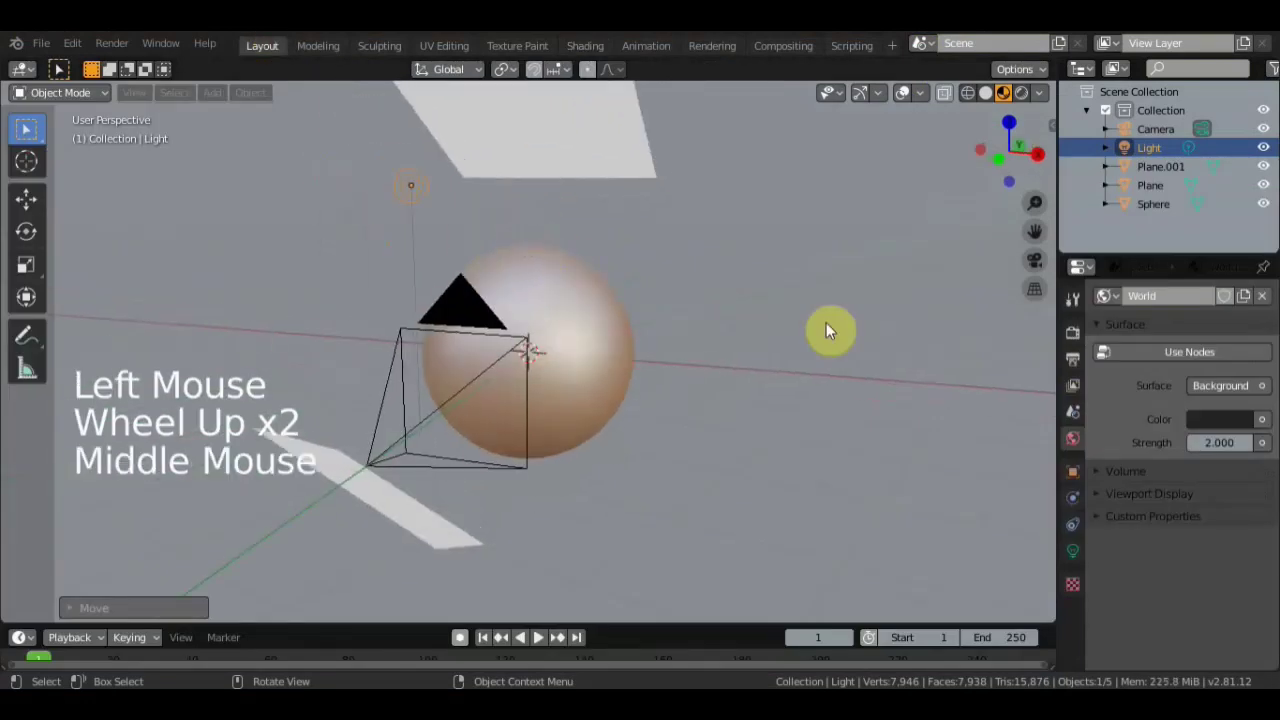
click(47, 50)
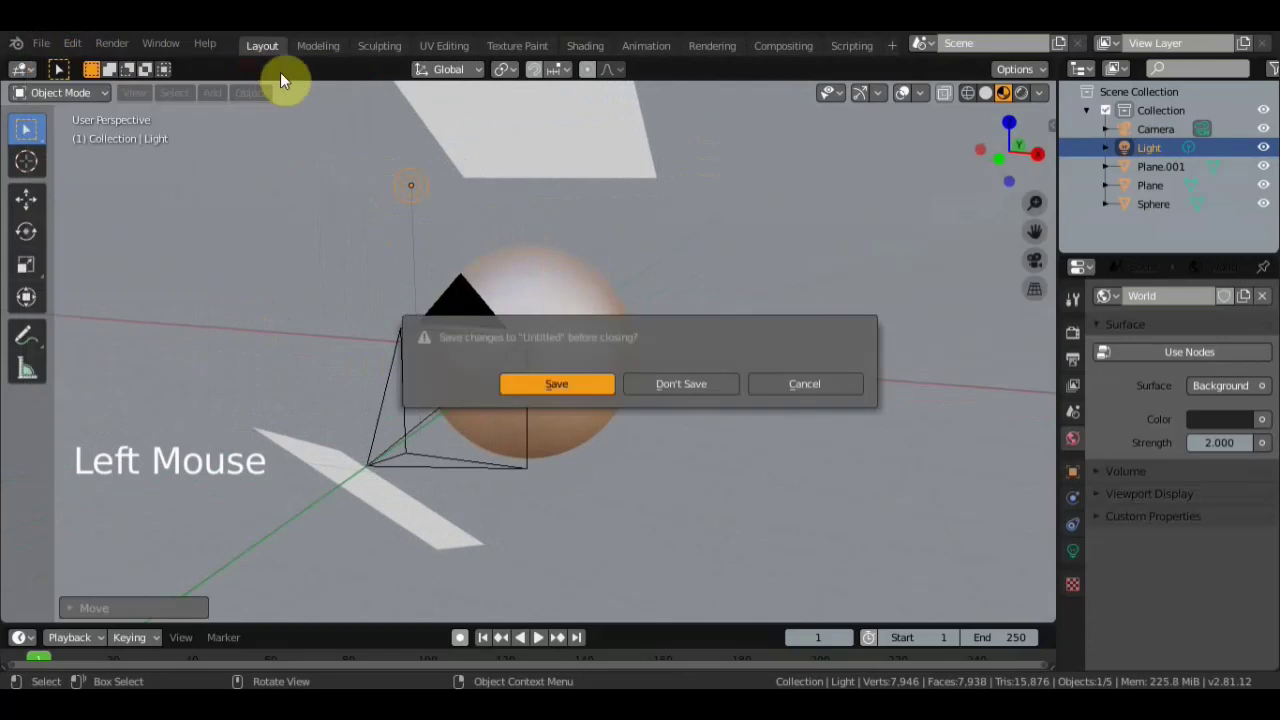